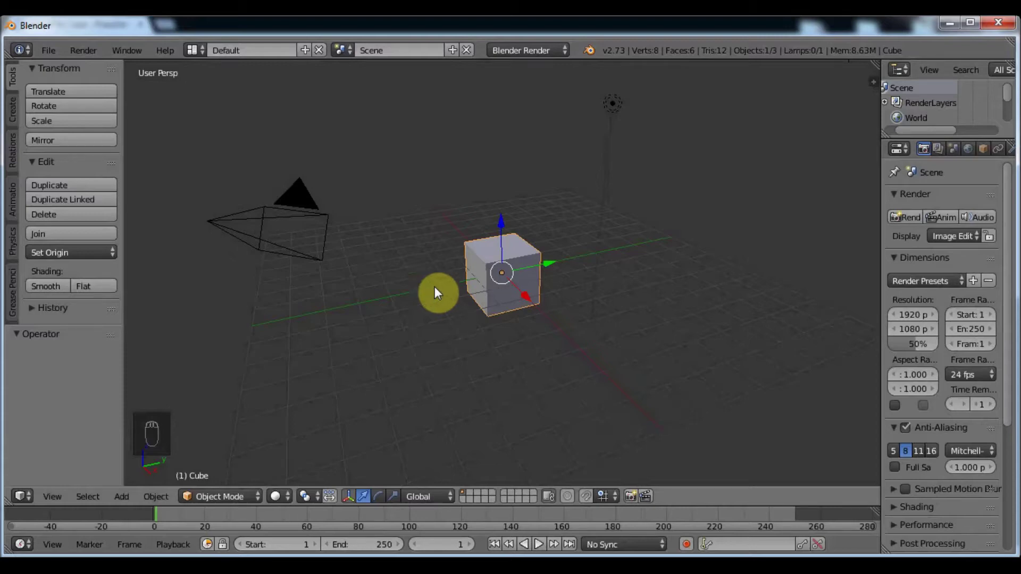
# Delete the default cube and bring up the File > Import menu
pyautogui.press('x')
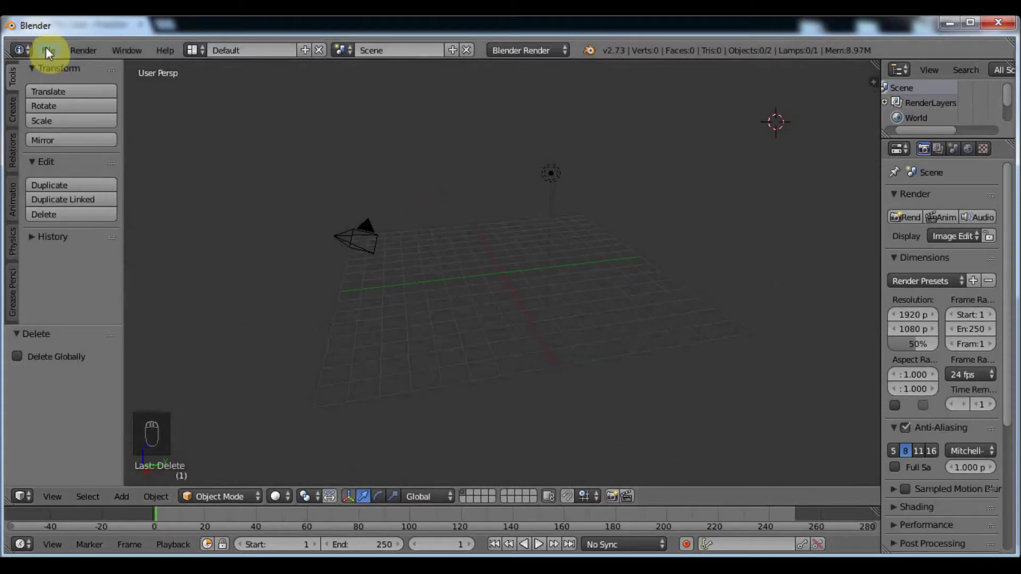
pyautogui.moveTo(49, 53); pyautogui.dragTo(167, 328)
# Show the list of importable file formats to load the RetroPie lid STL
pyautogui.click(91, 313)
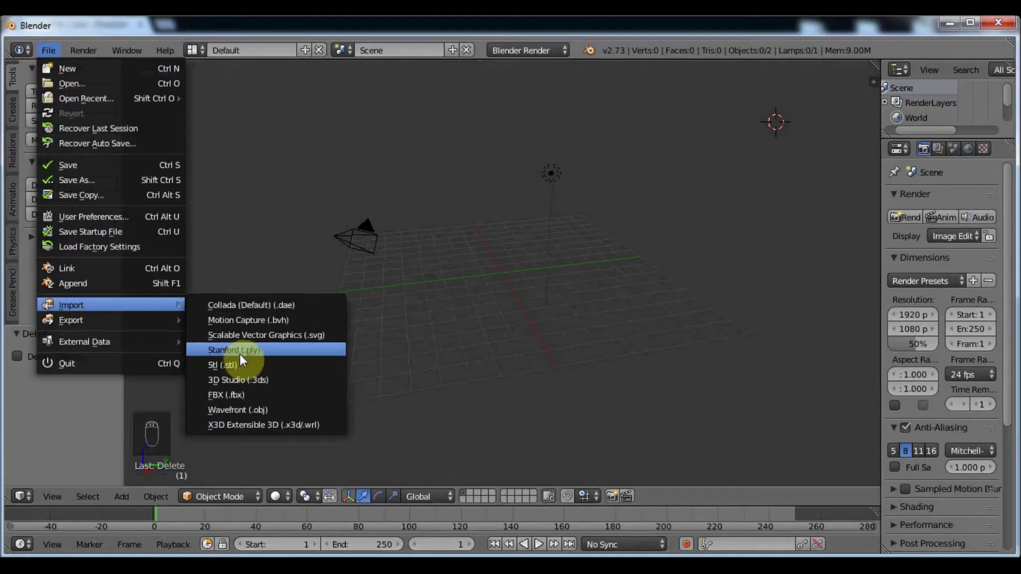
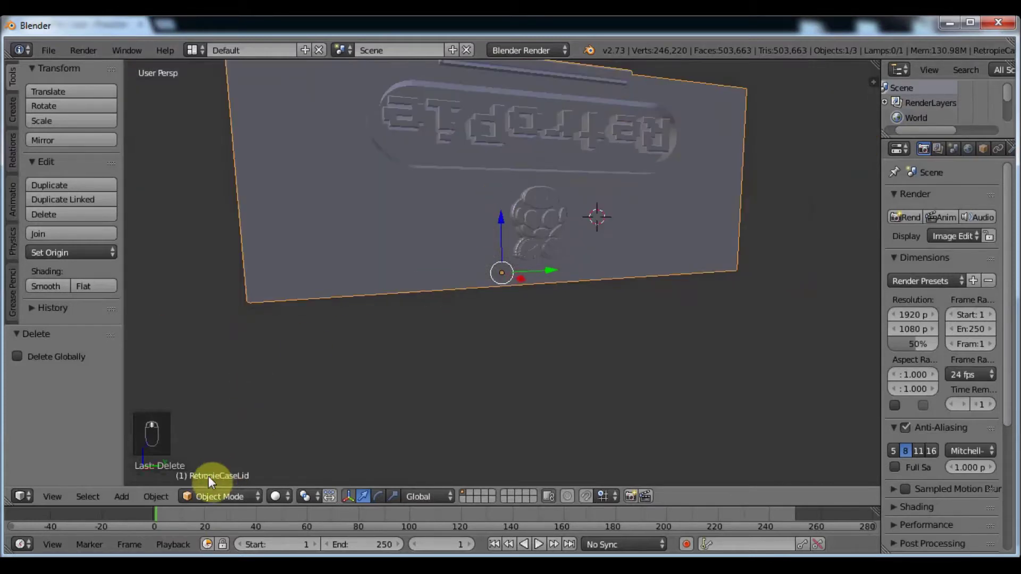
# Orbit and zoom onto the RetroPie lettering and logo, then select a vertex on the first letter
pyautogui.middleClick(465, 286)
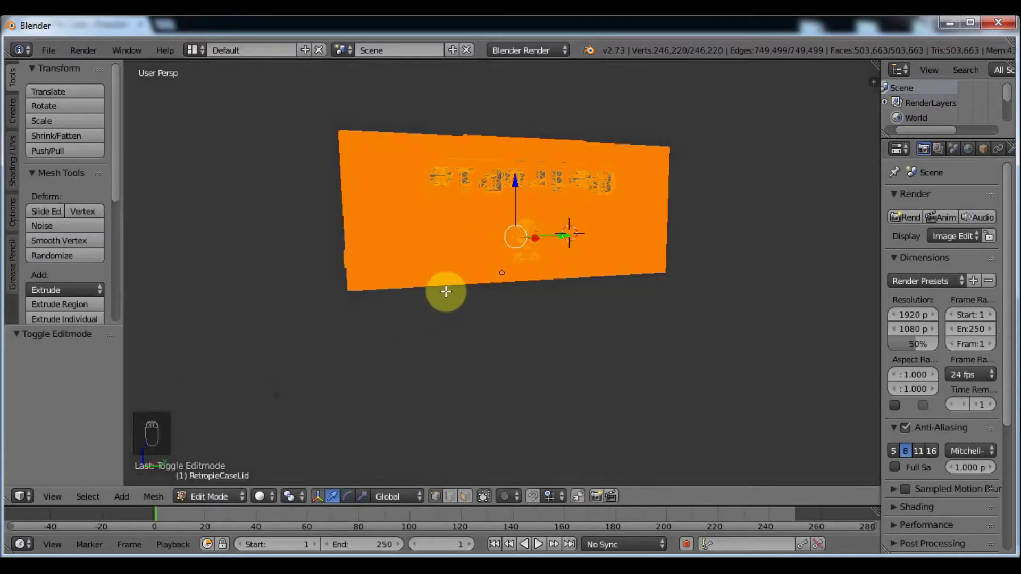
pyautogui.moveTo(488, 209); pyautogui.dragTo(329, 375)
pyautogui.middleClick(499, 289)
pyautogui.moveTo(510, 352); pyautogui.dragTo(514, 270)
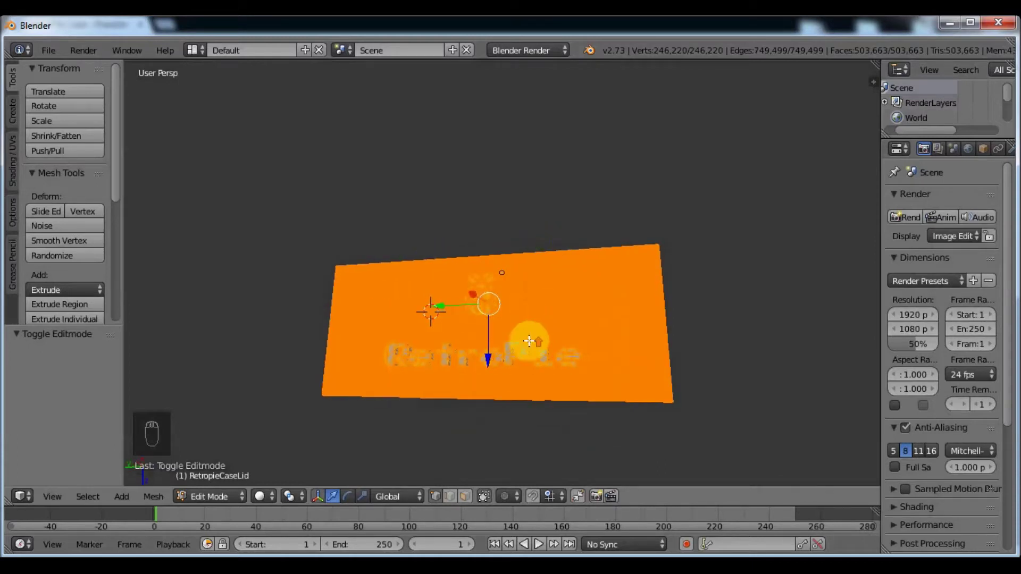
pyautogui.moveTo(531, 342); pyautogui.dragTo(523, 341)
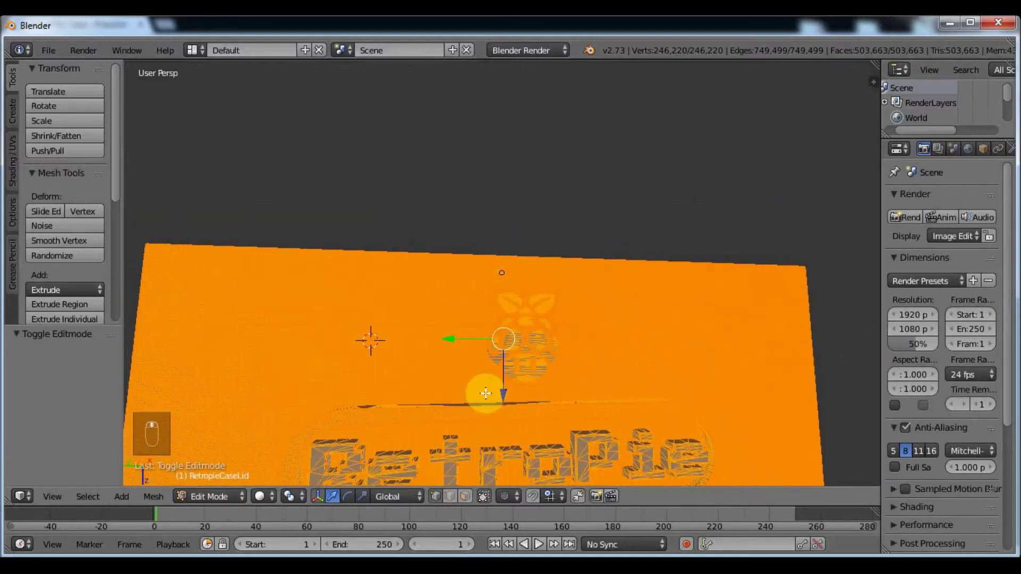
pyautogui.middleClick(480, 406)
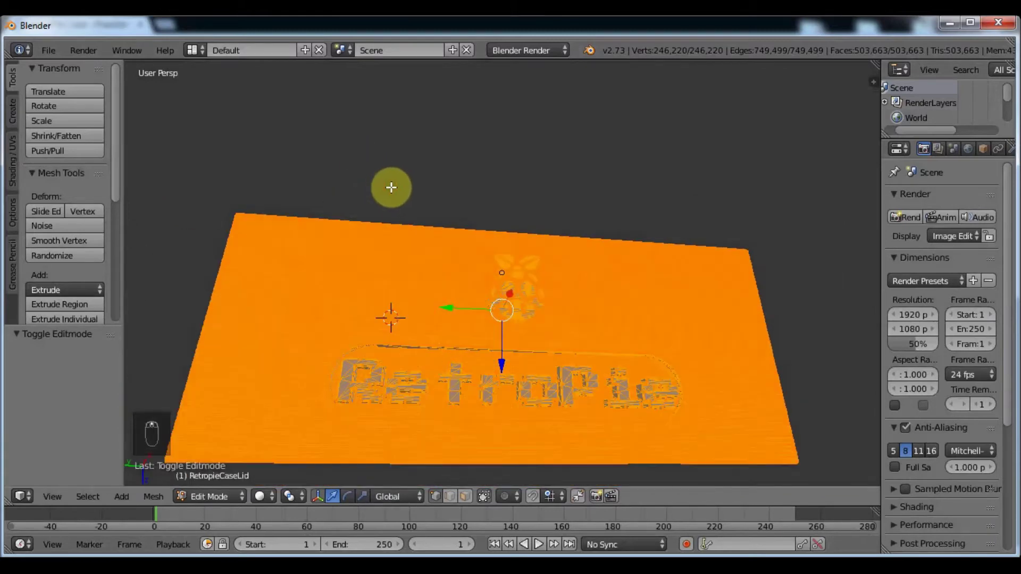
pyautogui.moveTo(417, 352); pyautogui.dragTo(386, 321)
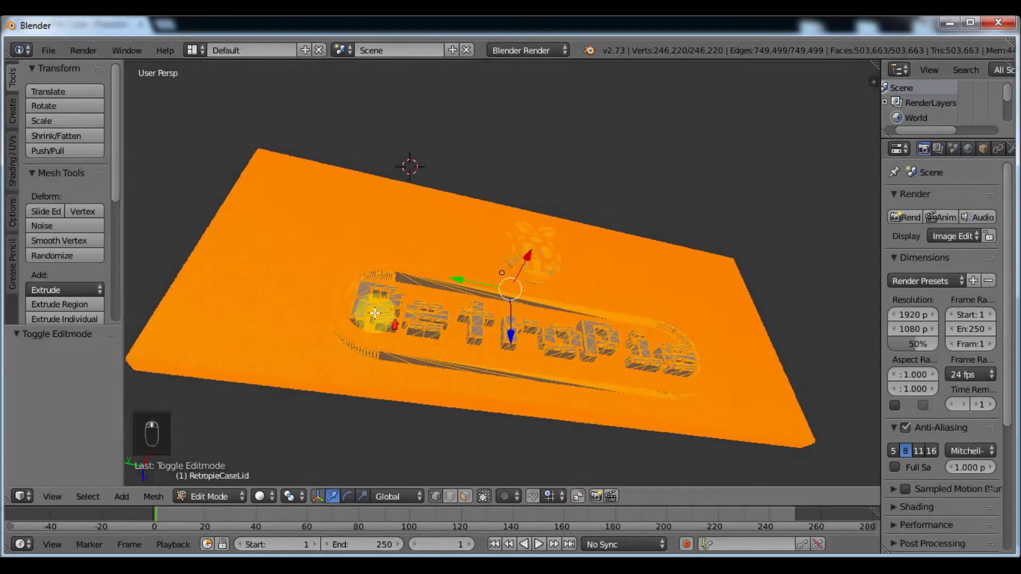
pyautogui.moveTo(295, 334); pyautogui.dragTo(259, 328)
pyautogui.rightClick(257, 334)
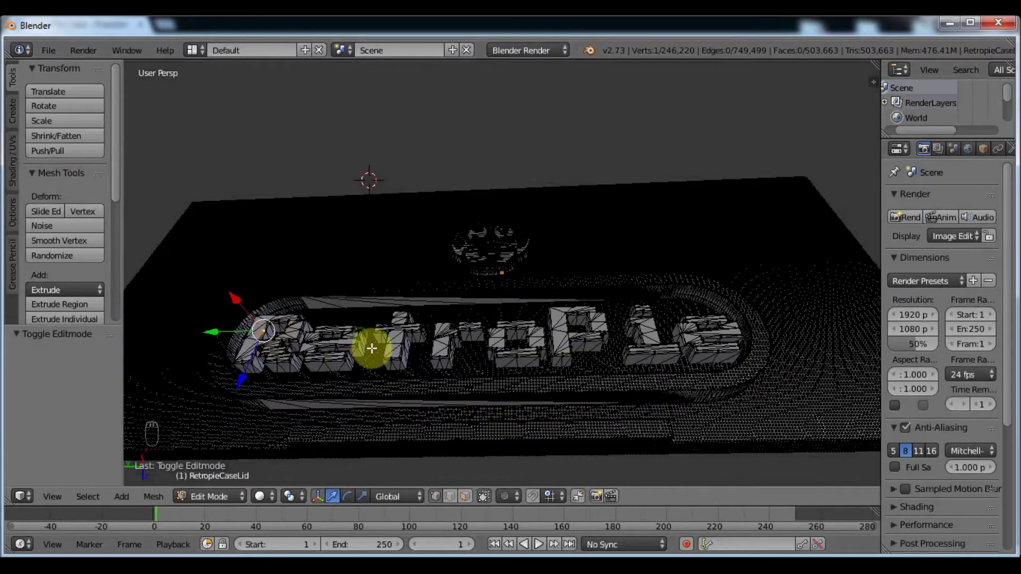
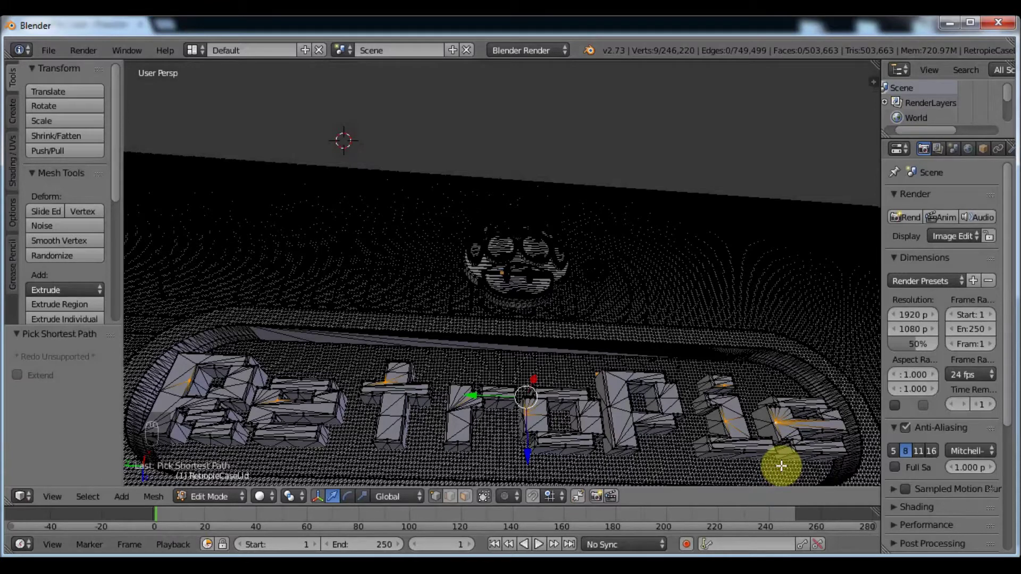
pyautogui.press('ctrl+l')
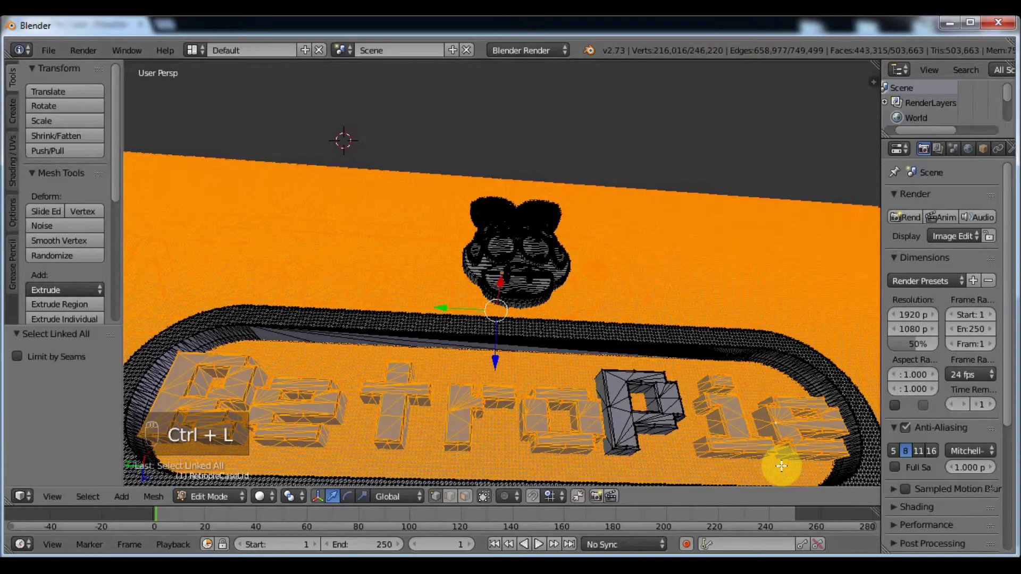
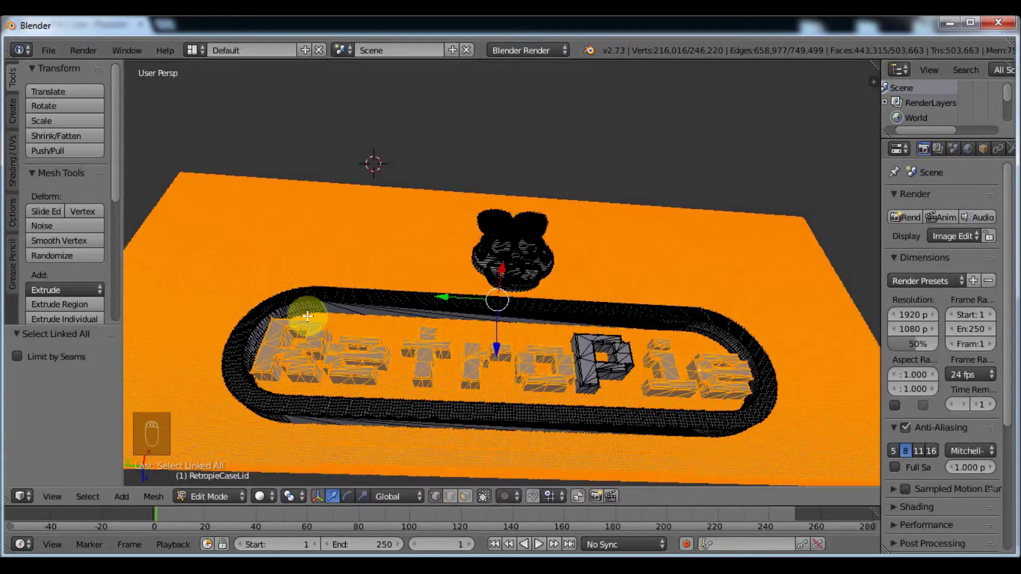
pyautogui.press('ctrl+z')
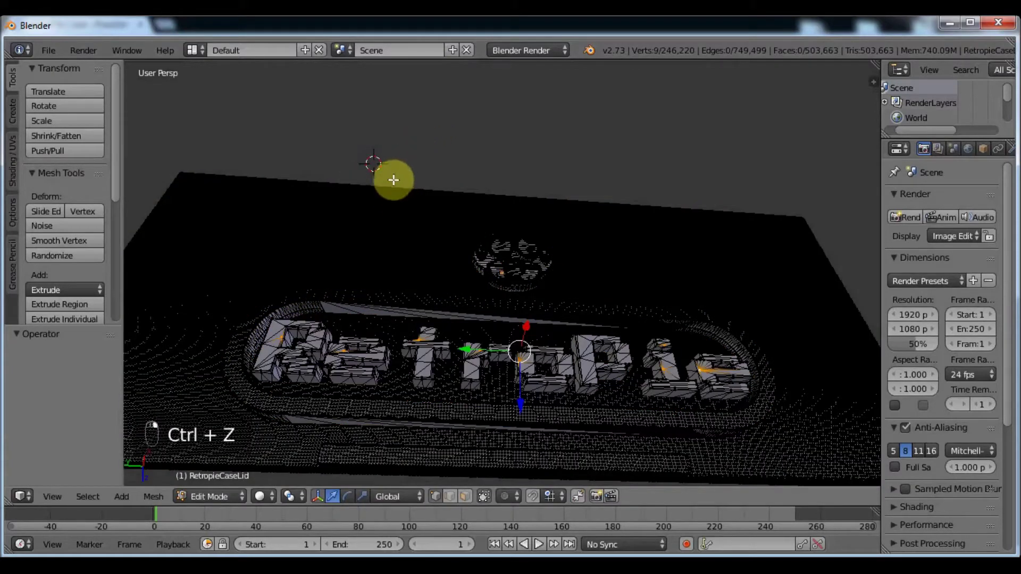
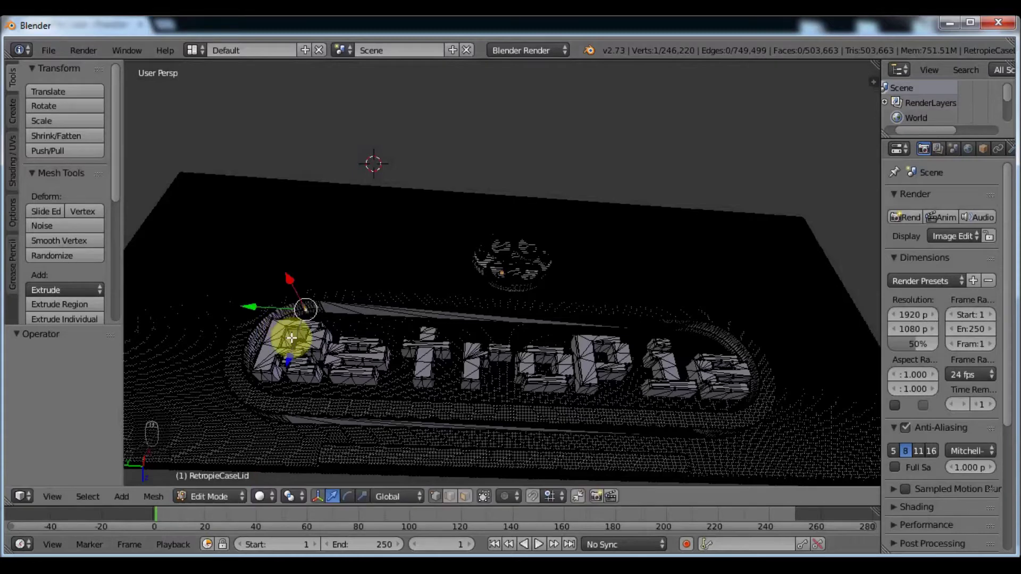
pyautogui.press('Escape')
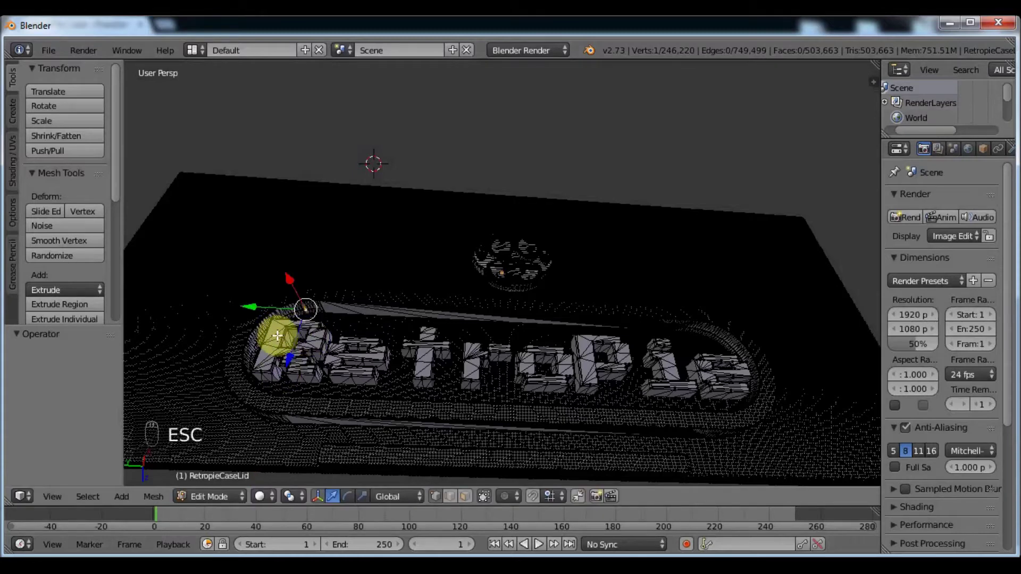
pyautogui.press('Escape')
# Select the raised RetroPie lettering as linked geometry and bring up the delete options
pyautogui.click(285, 358)
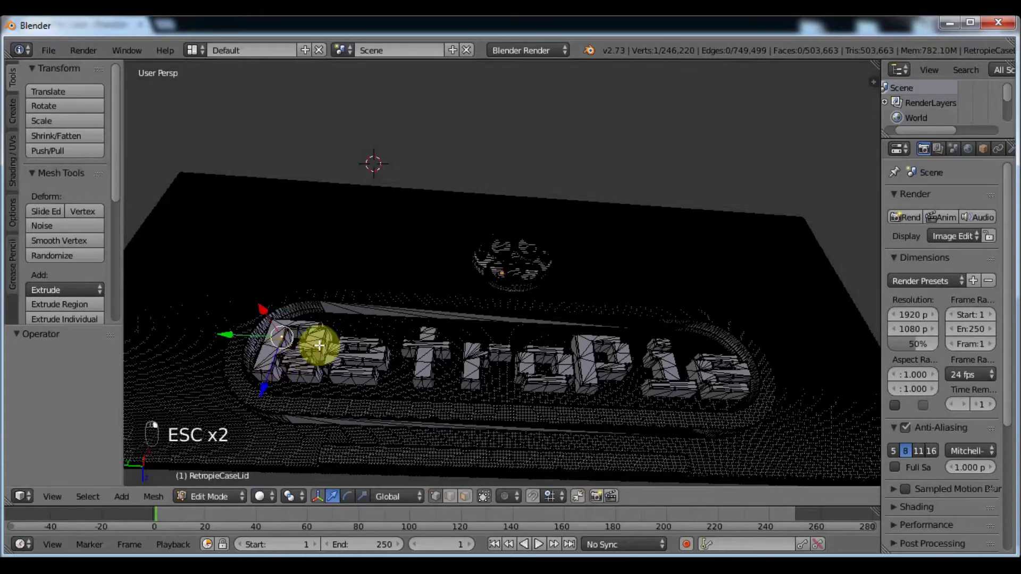
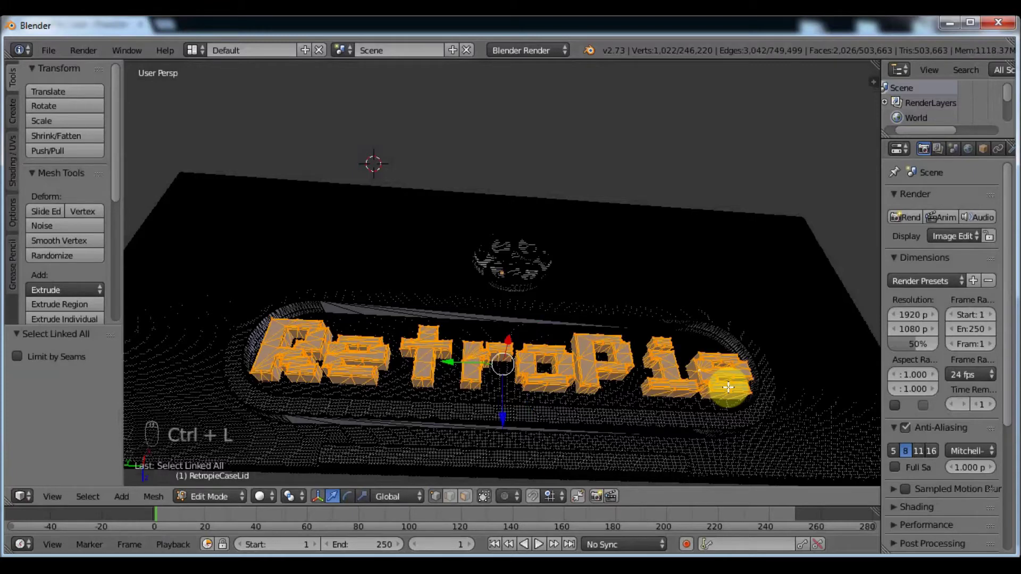
pyautogui.press('Delete')
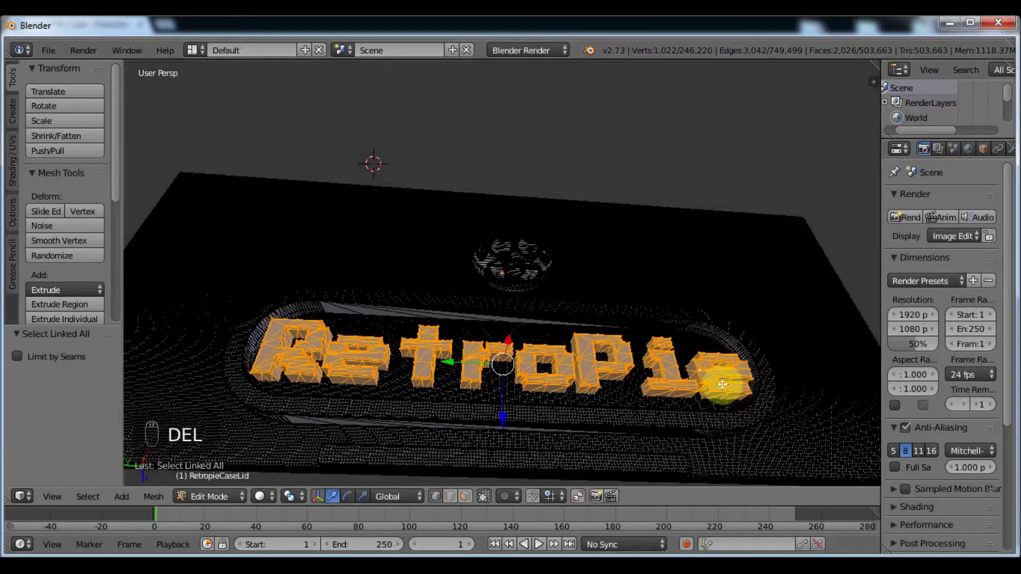
pyautogui.press('x')
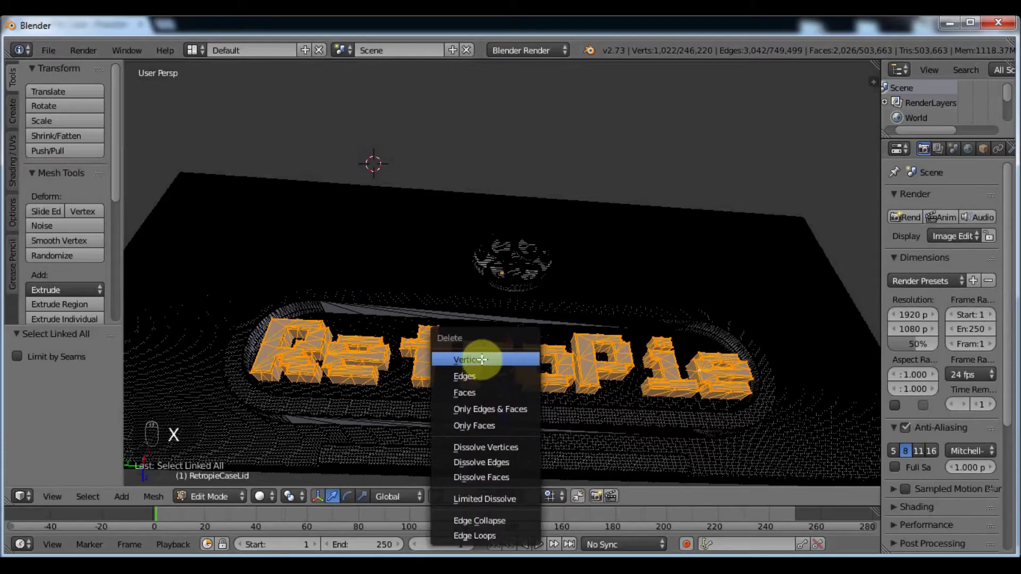
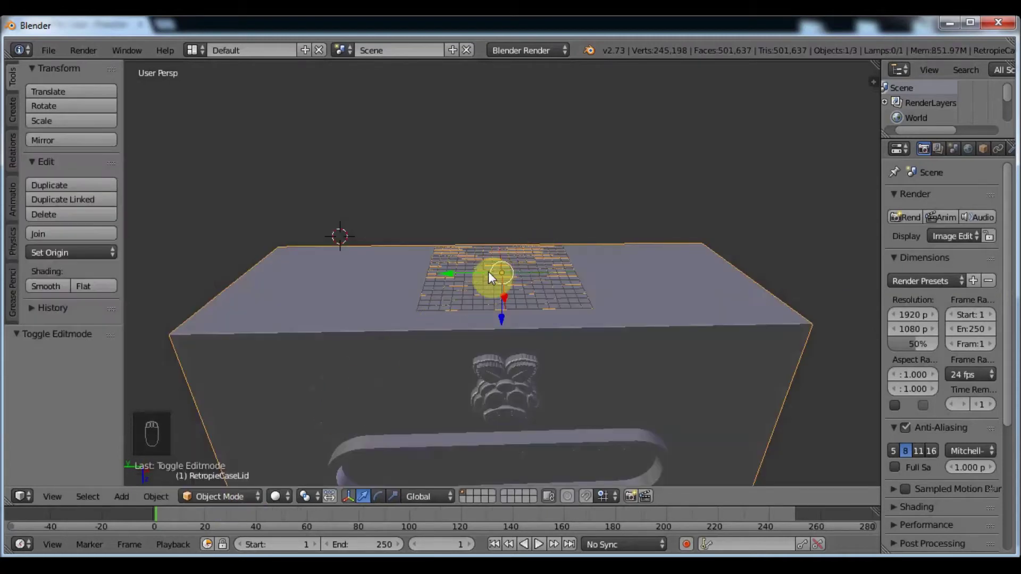
# Add a new 3D text object on the grid plane beside the lid and frame it in view
pyautogui.moveTo(483, 288); pyautogui.dragTo(496, 269)
pyautogui.moveTo(495, 282); pyautogui.dragTo(495, 297)
pyautogui.moveTo(494, 296); pyautogui.dragTo(103, 183)
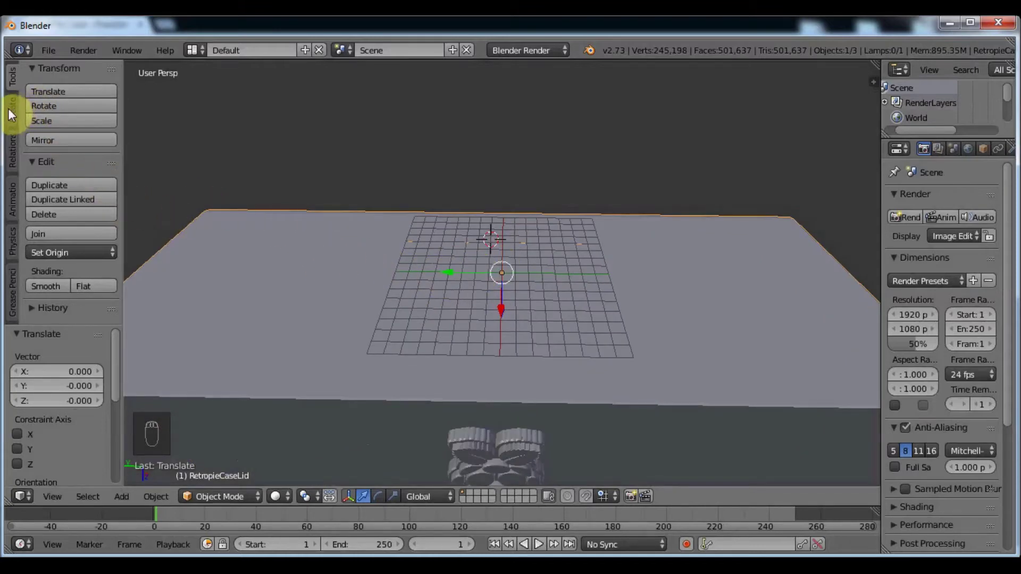
pyautogui.moveTo(13, 113); pyautogui.dragTo(119, 115)
pyautogui.middleClick(120, 115)
pyautogui.moveTo(119, 120); pyautogui.dragTo(117, 253)
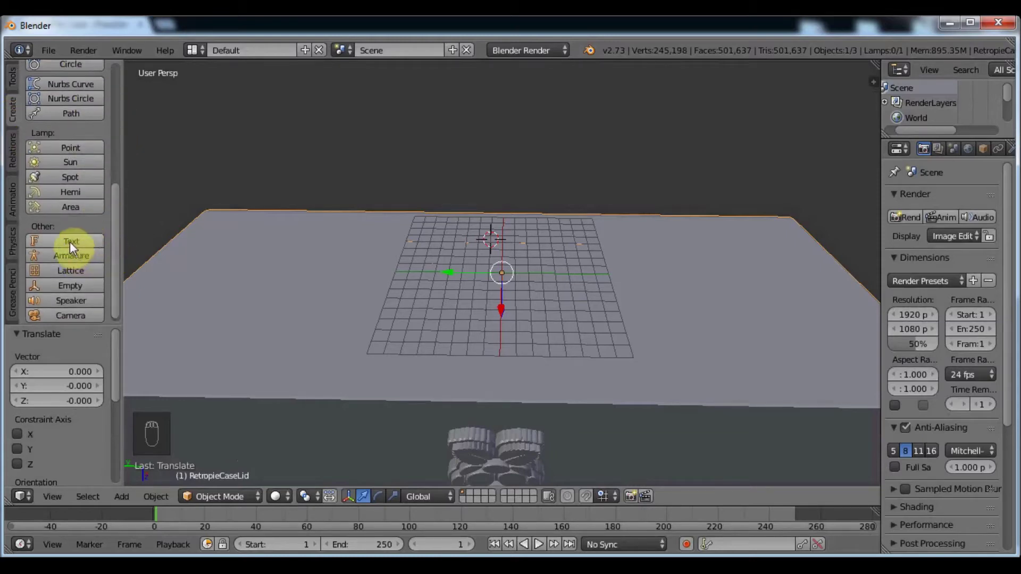
pyautogui.moveTo(65, 243); pyautogui.dragTo(482, 214)
pyautogui.moveTo(482, 214); pyautogui.dragTo(486, 261)
pyautogui.middleClick(481, 271)
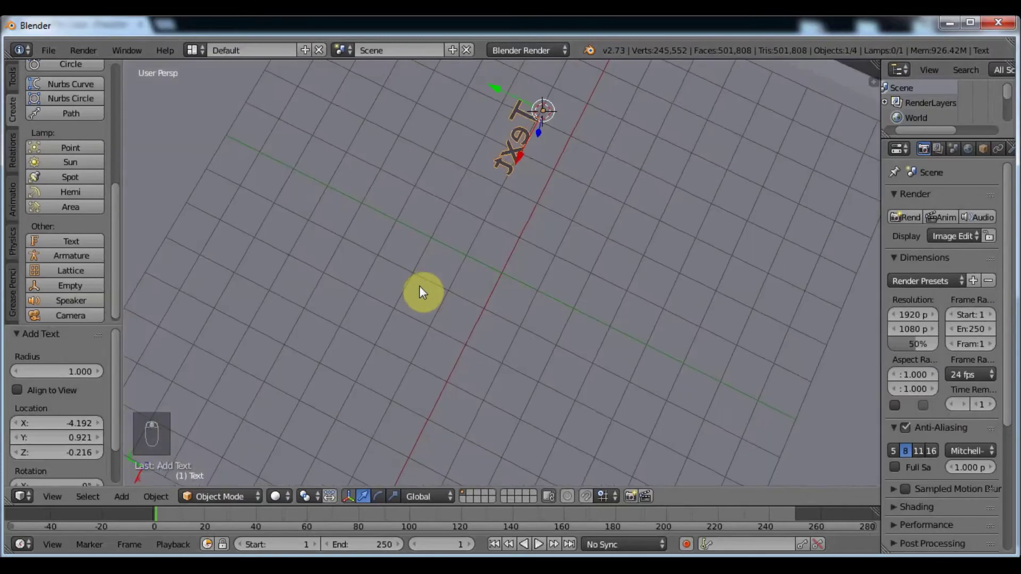
pyautogui.moveTo(445, 283); pyautogui.dragTo(547, 250)
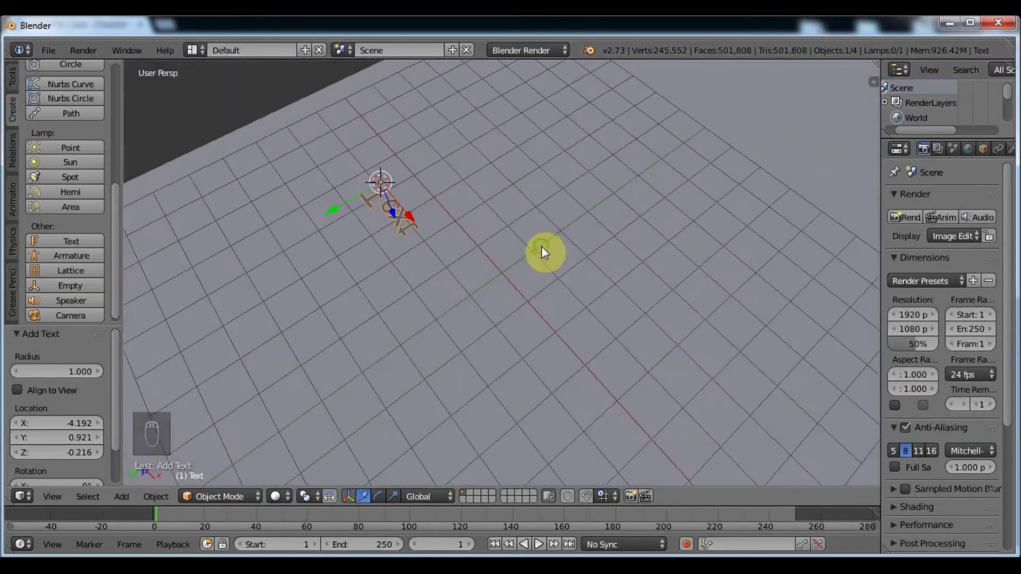
pyautogui.moveTo(390, 199); pyautogui.dragTo(305, 154)
# Erase the default letters and replace the text with the word 'Nintendo'
pyautogui.press('Tab')
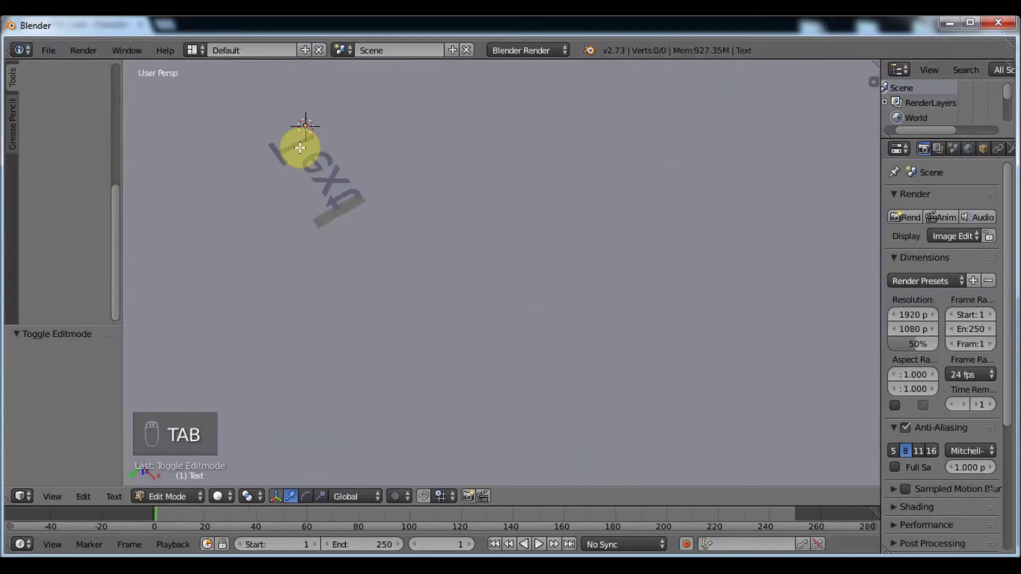
pyautogui.press('BackSpace')
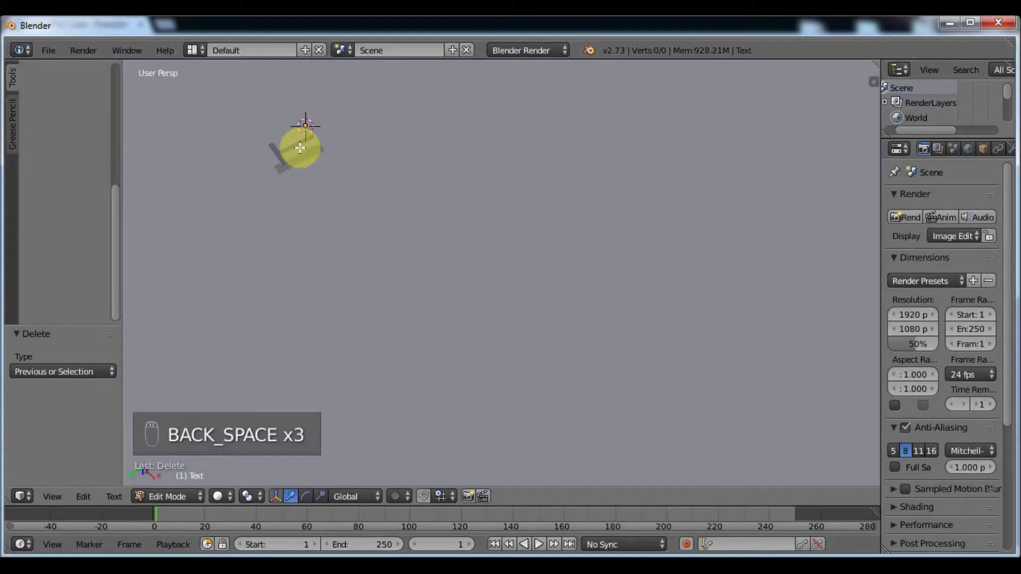
pyautogui.press('shift+n')
pyautogui.press('i')
pyautogui.press('n')
pyautogui.press('t')
pyautogui.press('e')
pyautogui.press('n')
pyautogui.press('d')
pyautogui.press('o')
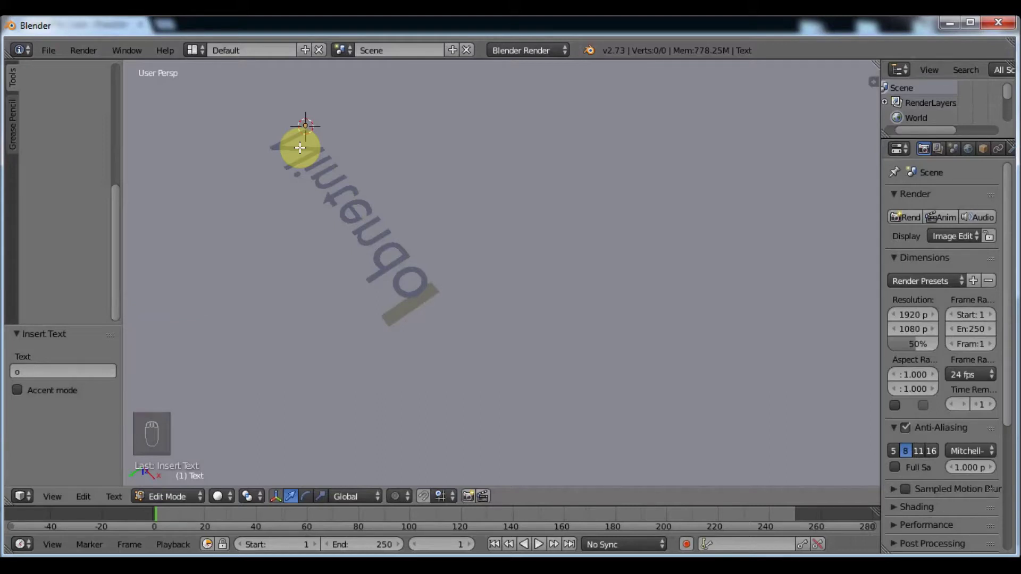
# Leave text editing and rotate the Nintendo text 90° about X to stand it upright
pyautogui.press('Tab')
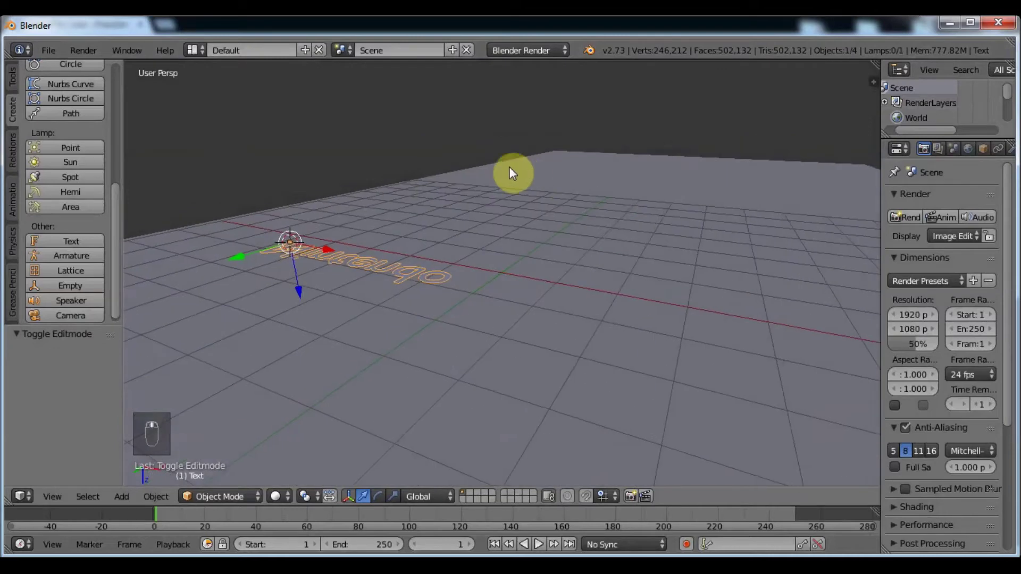
pyautogui.moveTo(420, 201); pyautogui.dragTo(484, 171)
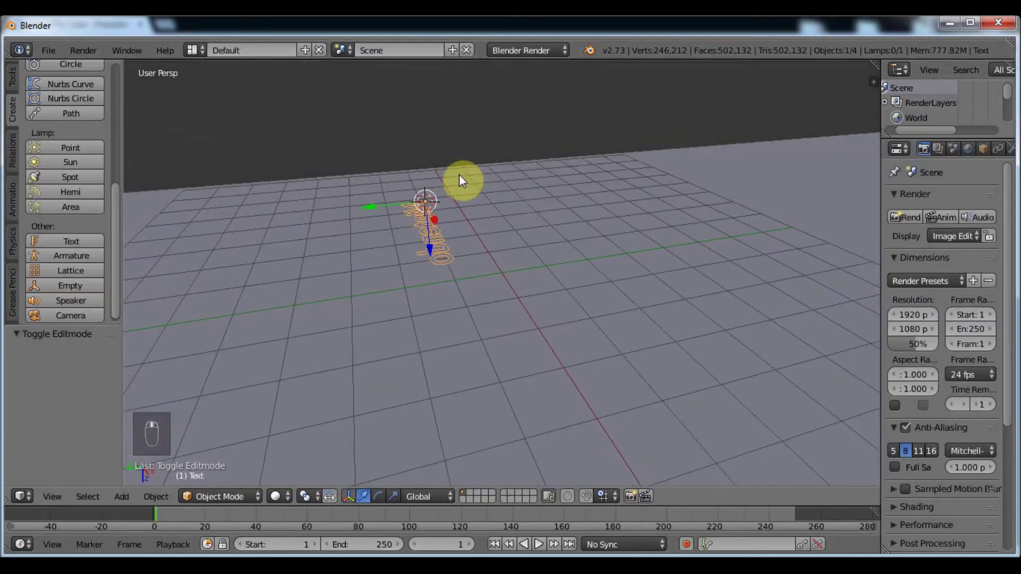
pyautogui.middleClick(463, 182)
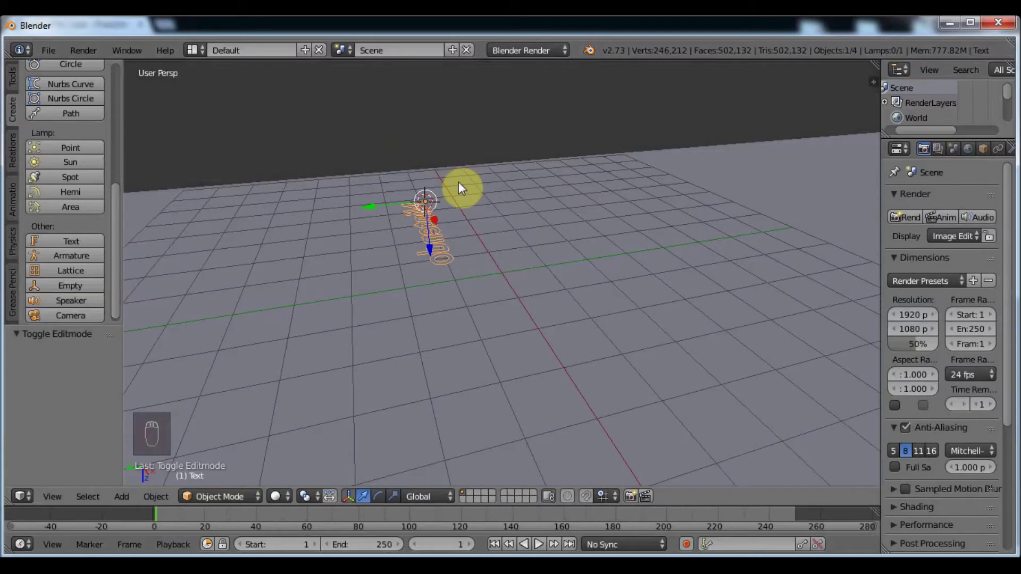
pyautogui.press('r')
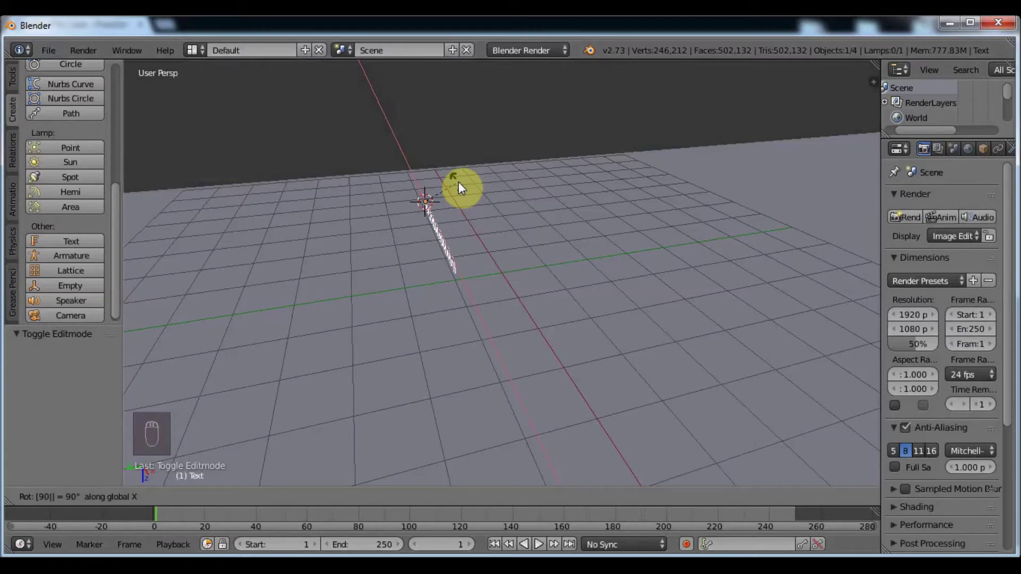
pyautogui.click(461, 179)
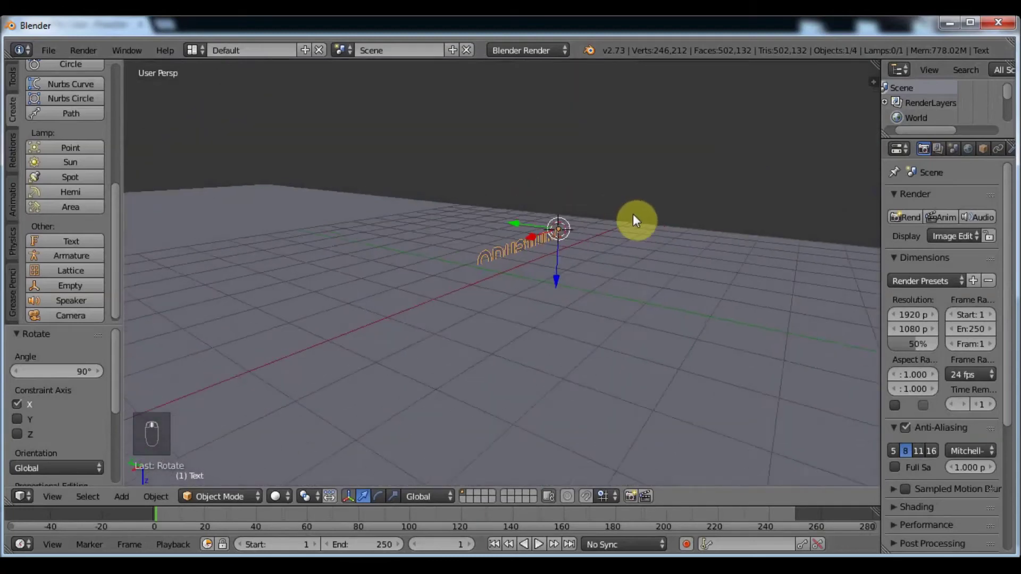
# Slide the upright Nintendo text along X toward the lid panel
pyautogui.moveTo(741, 215); pyautogui.dragTo(392, 283)
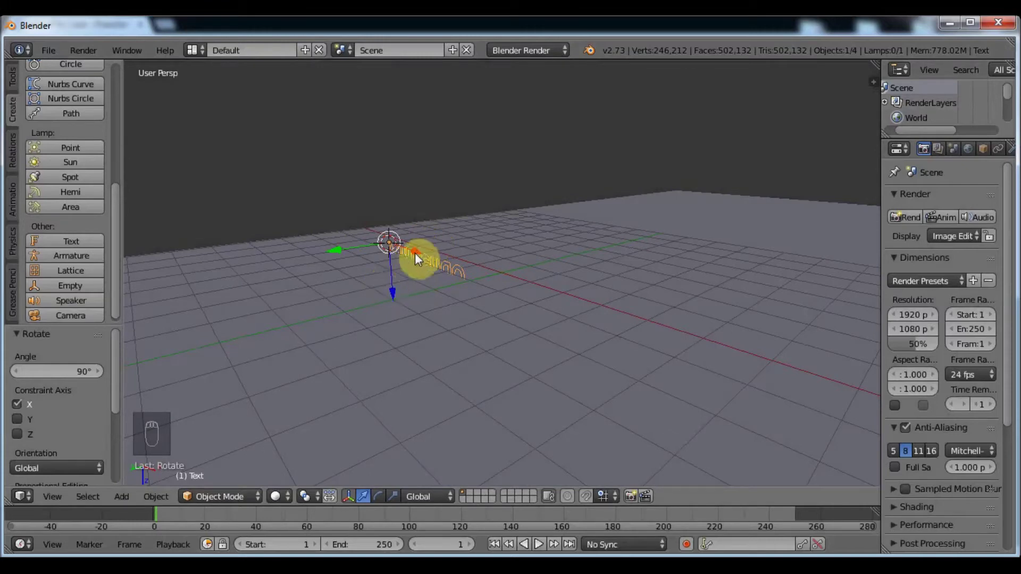
pyautogui.moveTo(460, 267); pyautogui.dragTo(706, 310)
pyautogui.moveTo(766, 302); pyautogui.dragTo(601, 369)
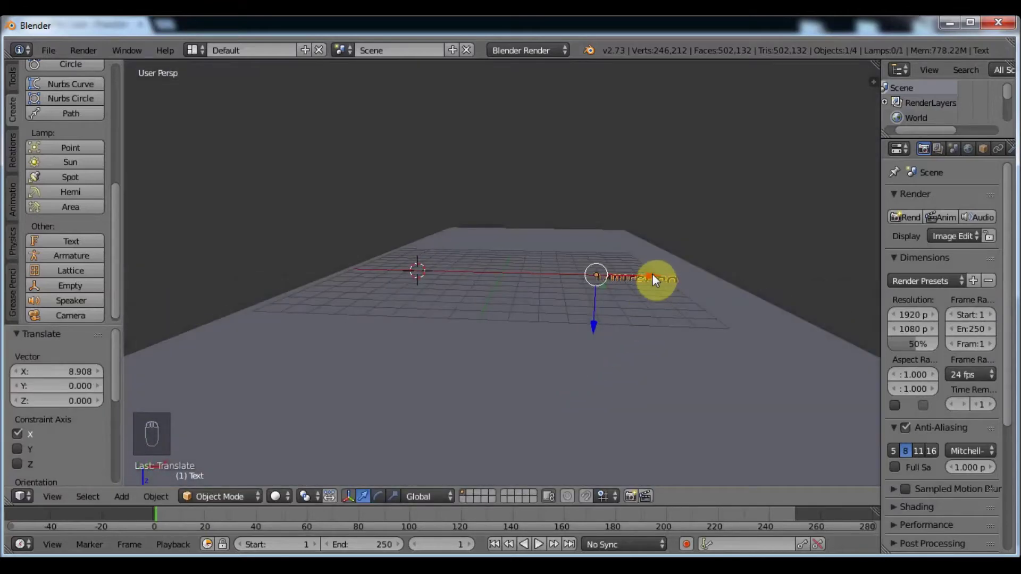
pyautogui.moveTo(719, 264); pyautogui.dragTo(746, 277)
pyautogui.middleClick(745, 277)
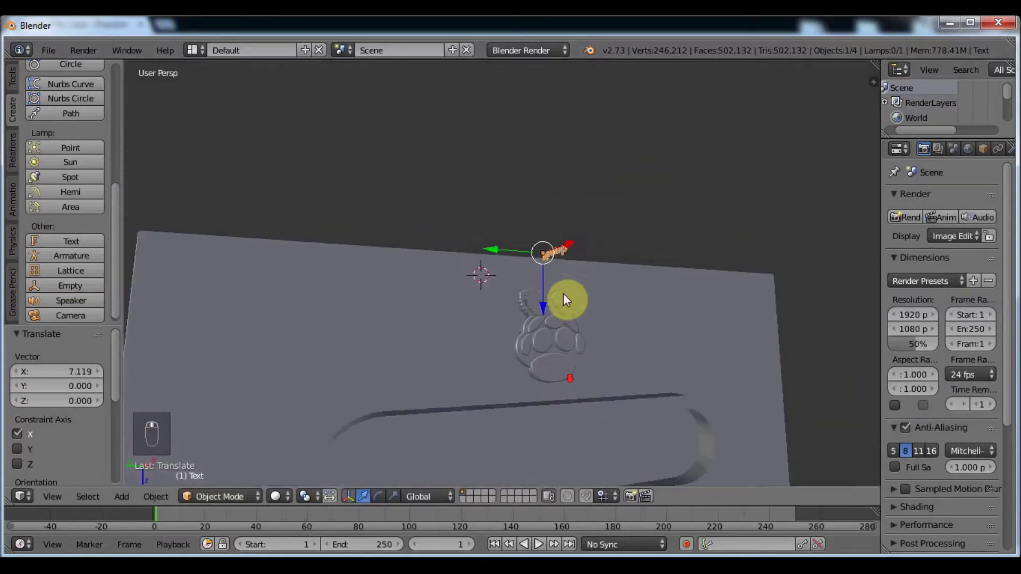
# Turn the text 90° and then 180° about Z so it reads correctly
pyautogui.moveTo(604, 254); pyautogui.dragTo(545, 311)
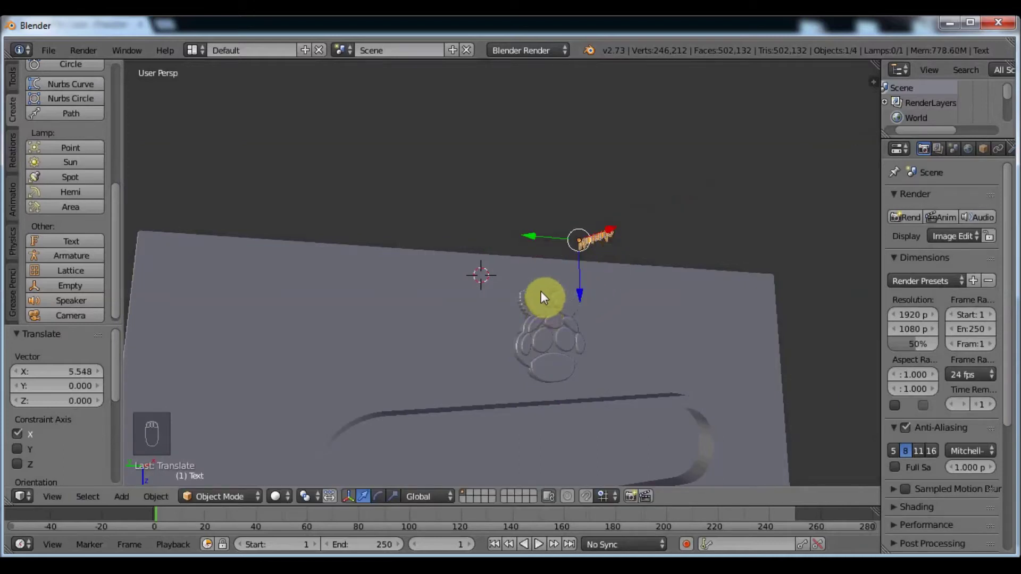
pyautogui.press('r')
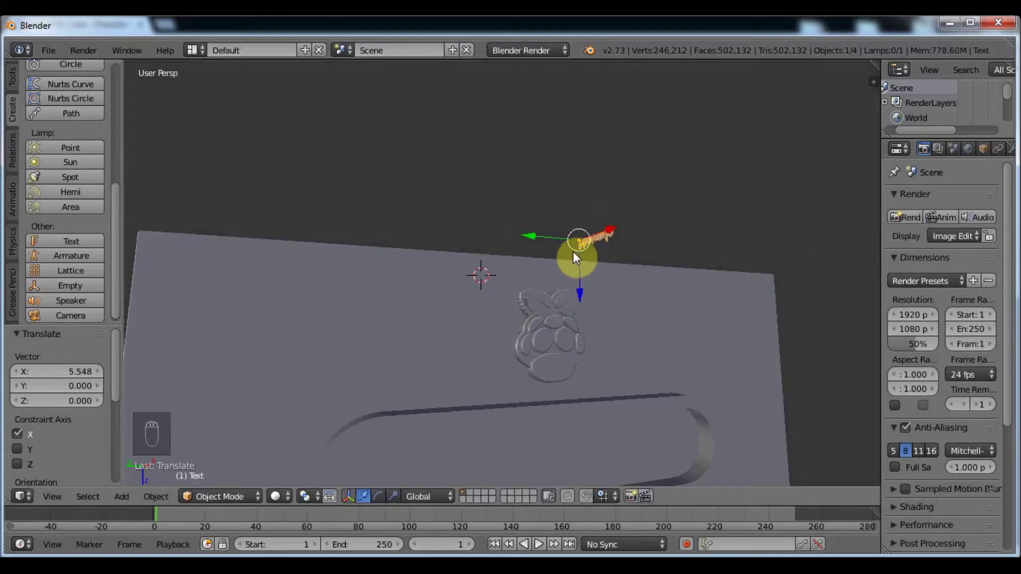
pyautogui.press('r')
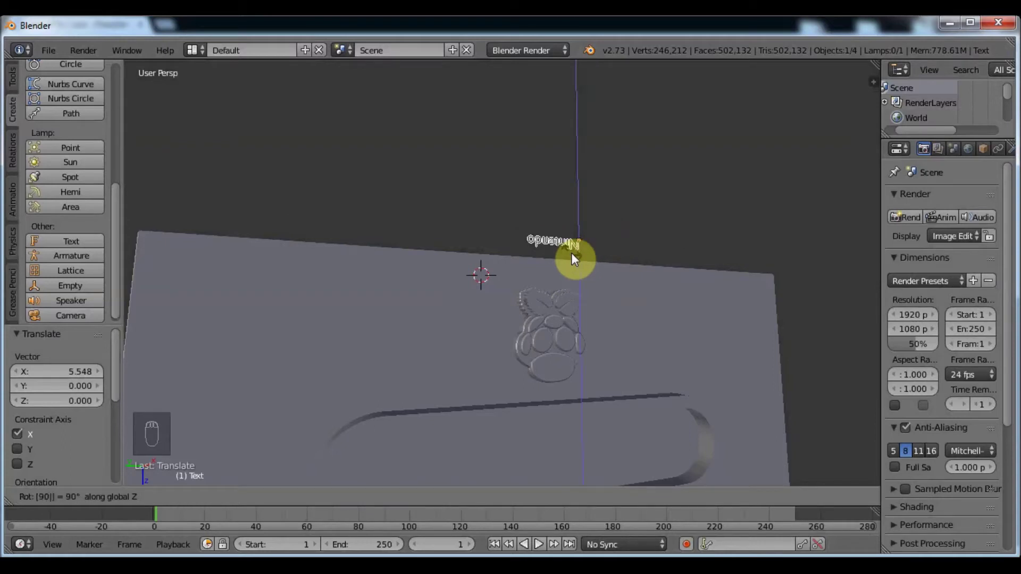
pyautogui.moveTo(540, 286); pyautogui.dragTo(513, 264)
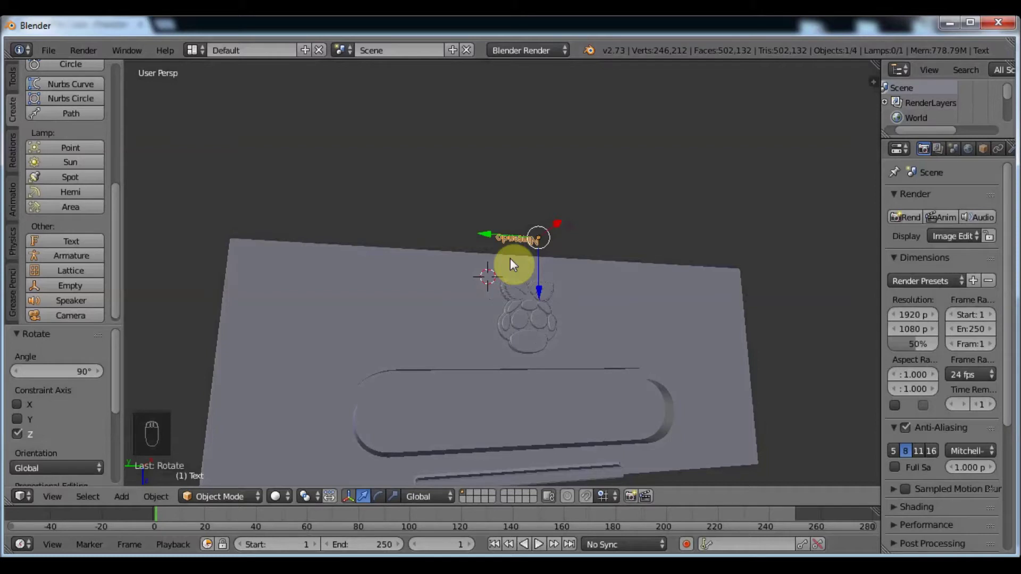
pyautogui.press('r')
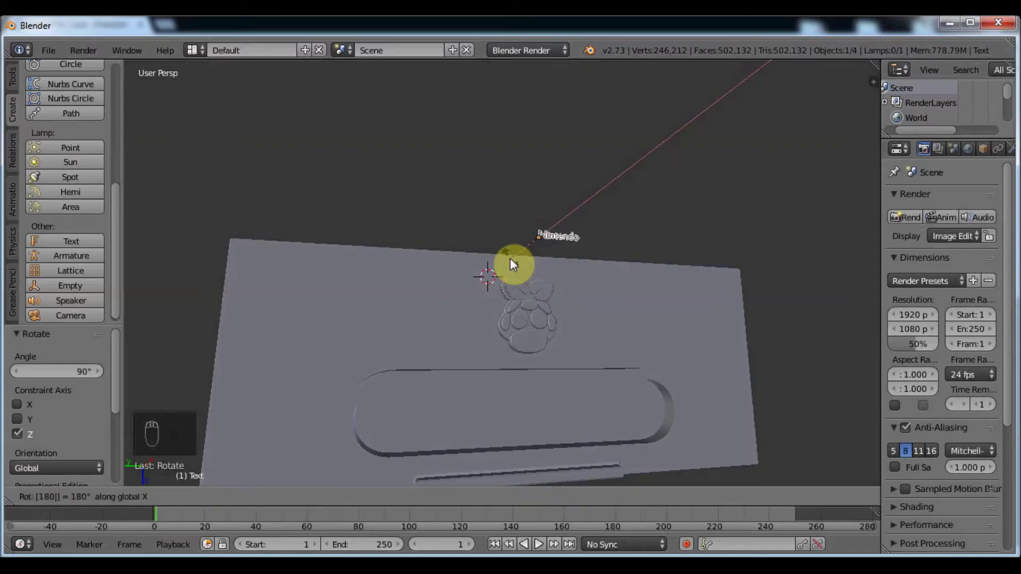
# Lower the text along Z onto the lid near the oval recess
pyautogui.moveTo(525, 219); pyautogui.dragTo(507, 370)
pyautogui.moveTo(507, 370); pyautogui.dragTo(501, 368)
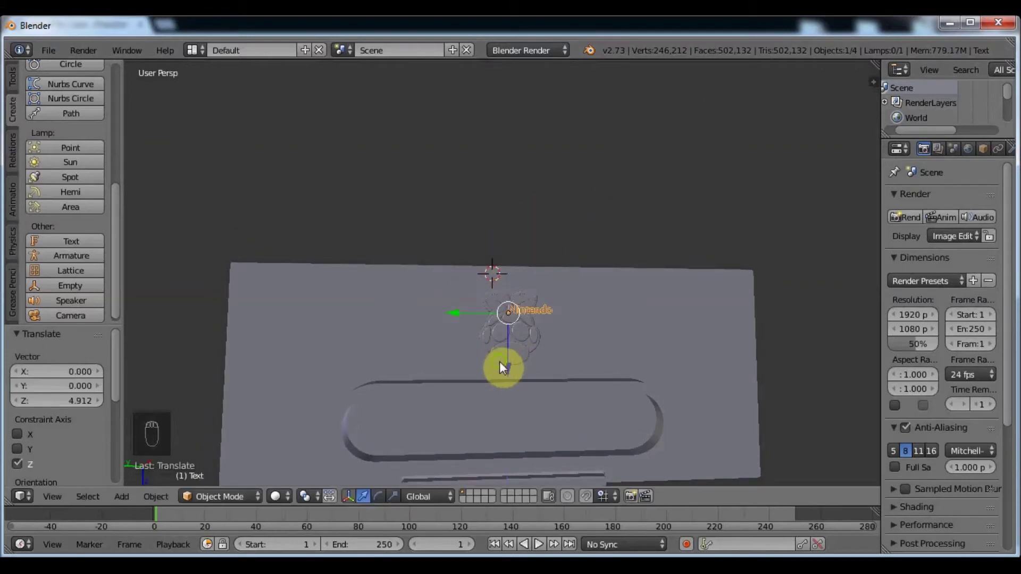
pyautogui.middleClick(508, 356)
pyautogui.moveTo(529, 337); pyautogui.dragTo(485, 356)
pyautogui.middleClick(485, 356)
# Scale the Nintendo text about 5.44x and adjust it along Y and Z on the lid
pyautogui.click(483, 354)
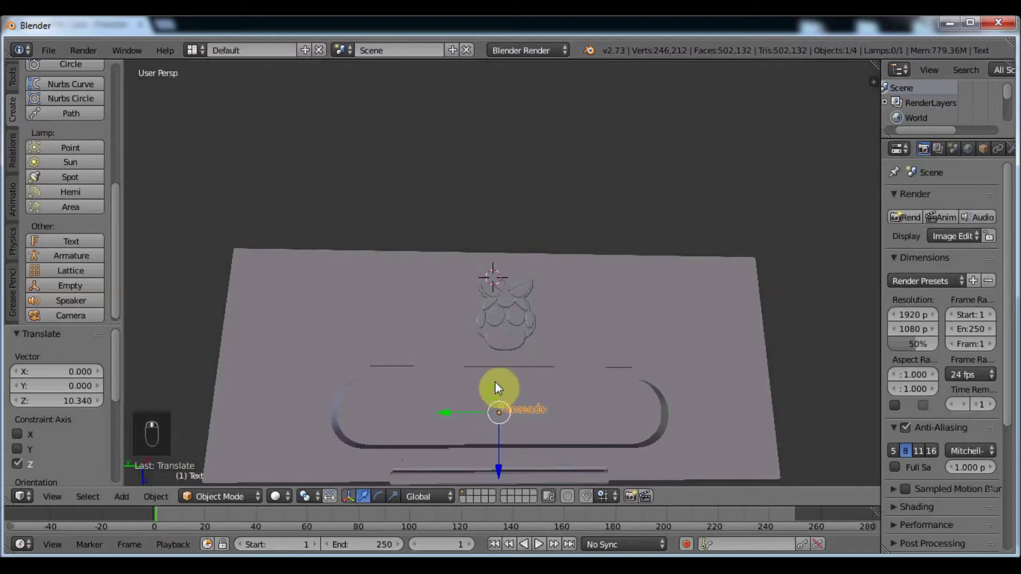
pyautogui.moveTo(494, 375); pyautogui.dragTo(477, 383)
pyautogui.press('s')
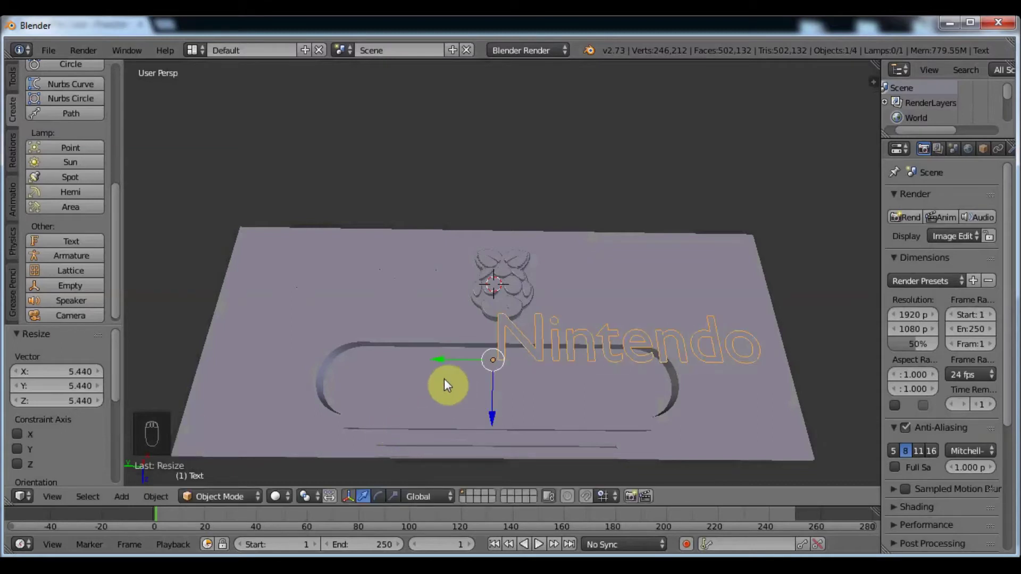
pyautogui.moveTo(369, 380); pyautogui.dragTo(391, 350)
pyautogui.middleClick(396, 359)
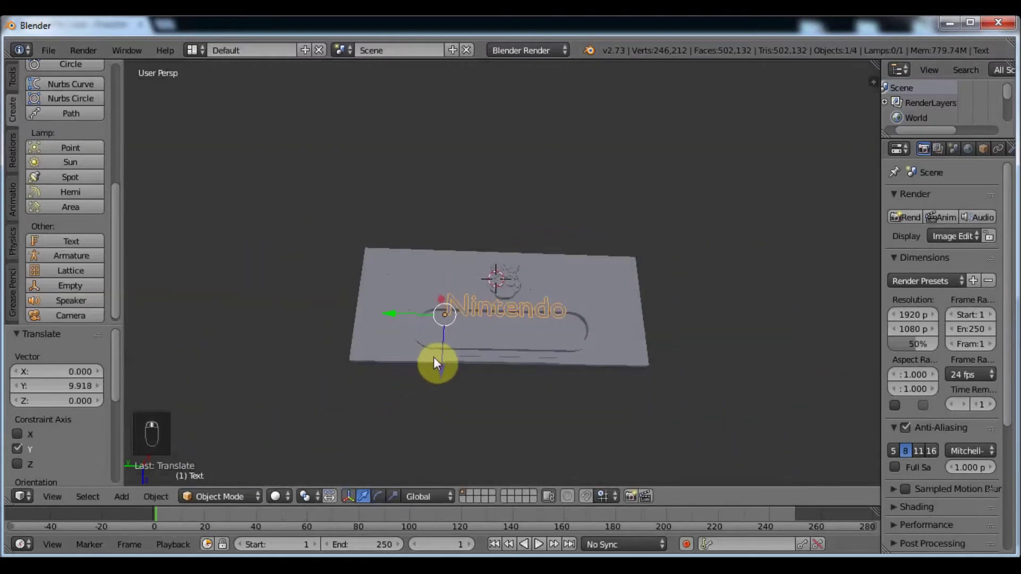
pyautogui.moveTo(440, 379); pyautogui.dragTo(473, 341)
# Centre the enlarged text along Y inside the oval recess below the raspberry logo
pyautogui.middleClick(473, 341)
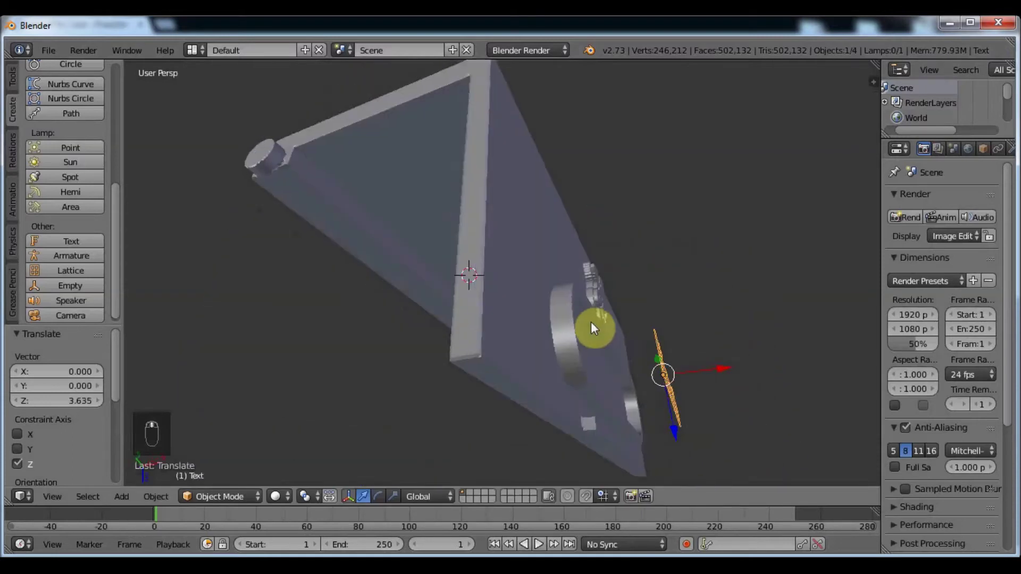
pyautogui.moveTo(573, 321); pyautogui.dragTo(560, 424)
pyautogui.moveTo(558, 420); pyautogui.dragTo(646, 359)
pyautogui.middleClick(646, 359)
pyautogui.moveTo(387, 363); pyautogui.dragTo(564, 203)
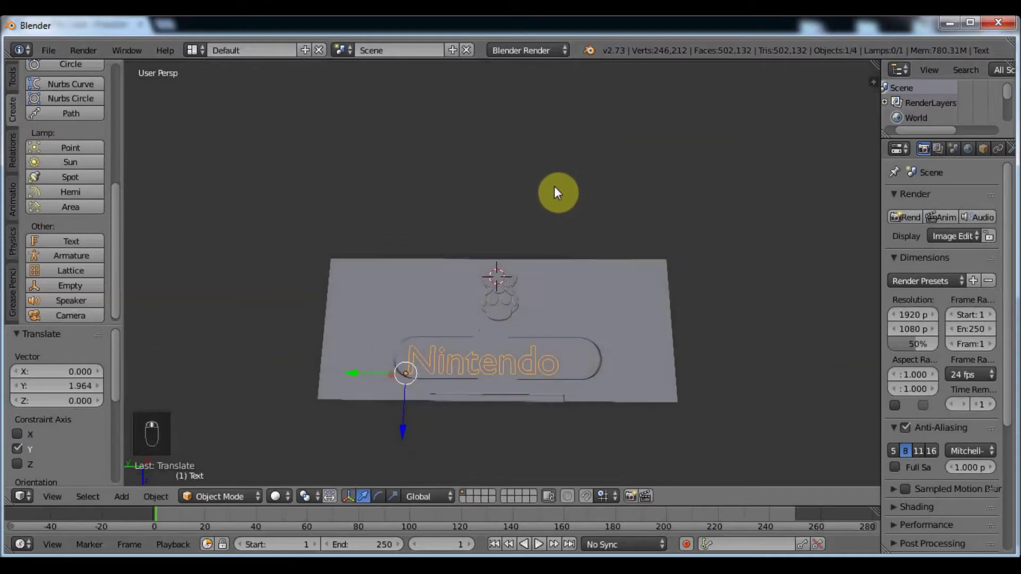
pyautogui.middleClick(489, 333)
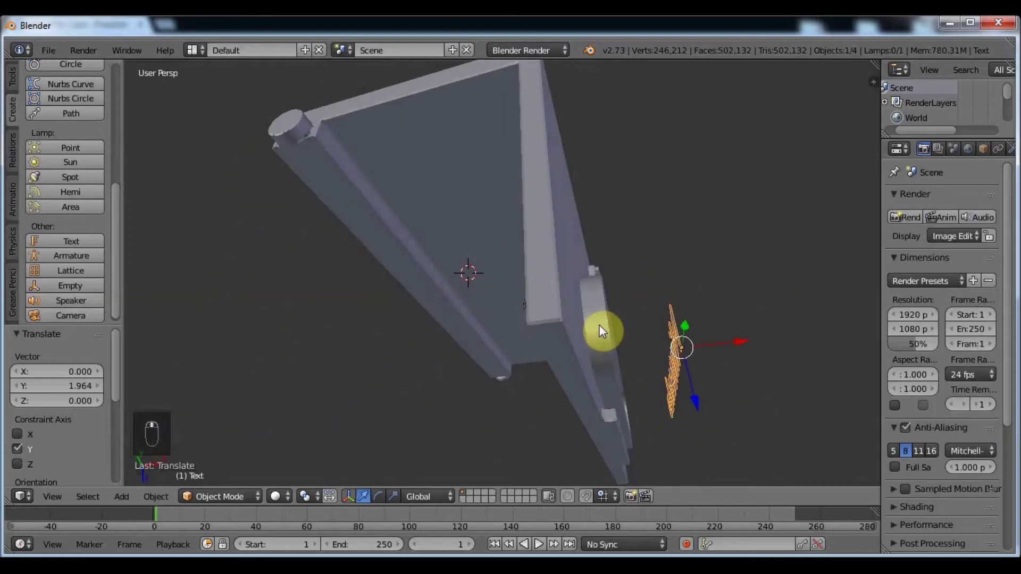
pyautogui.moveTo(592, 344); pyautogui.dragTo(518, 340)
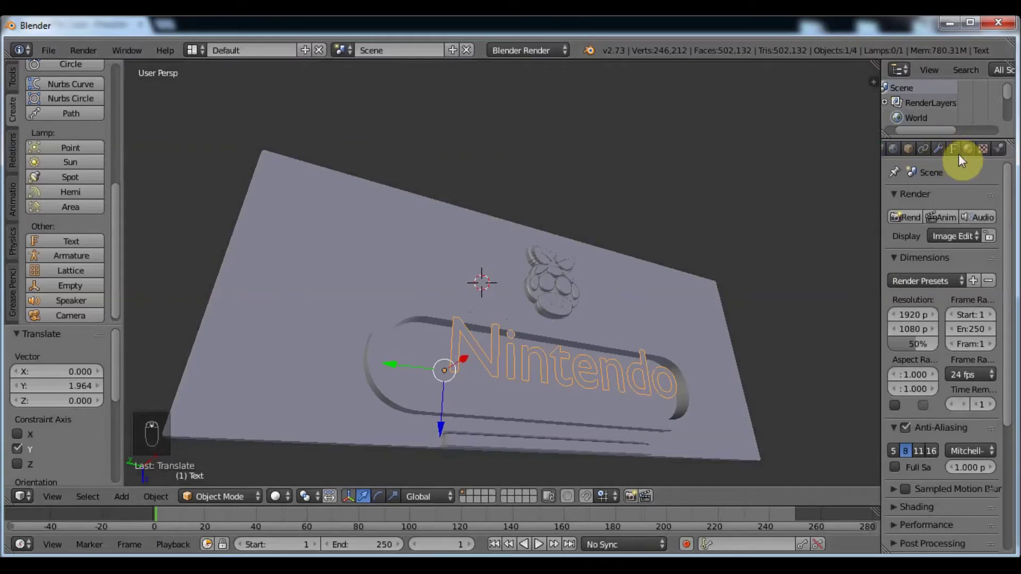
# Move the Nintendo text along X across the lid and zoom in to check it
pyautogui.moveTo(959, 154); pyautogui.dragTo(976, 218)
pyautogui.middleClick(977, 180)
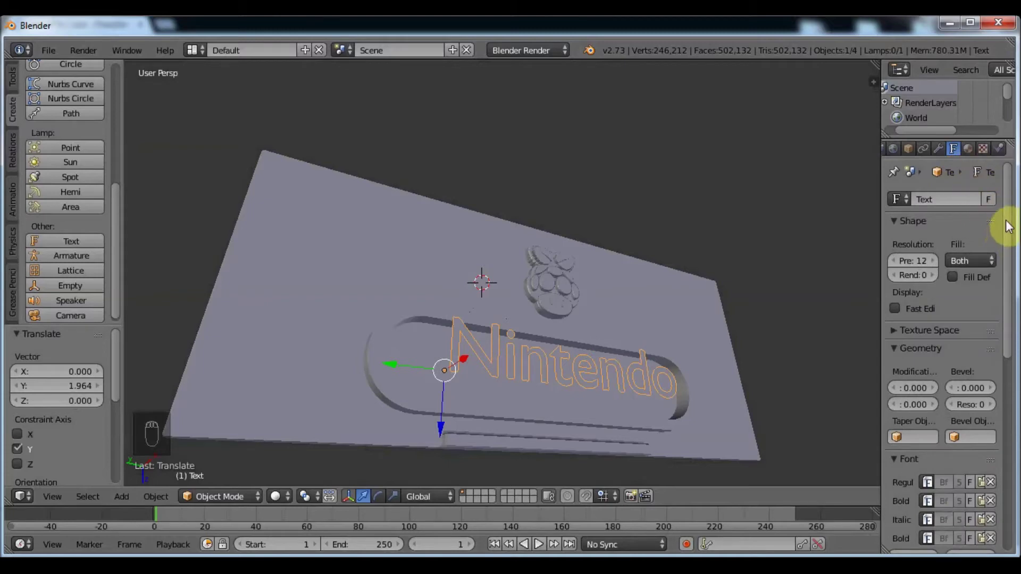
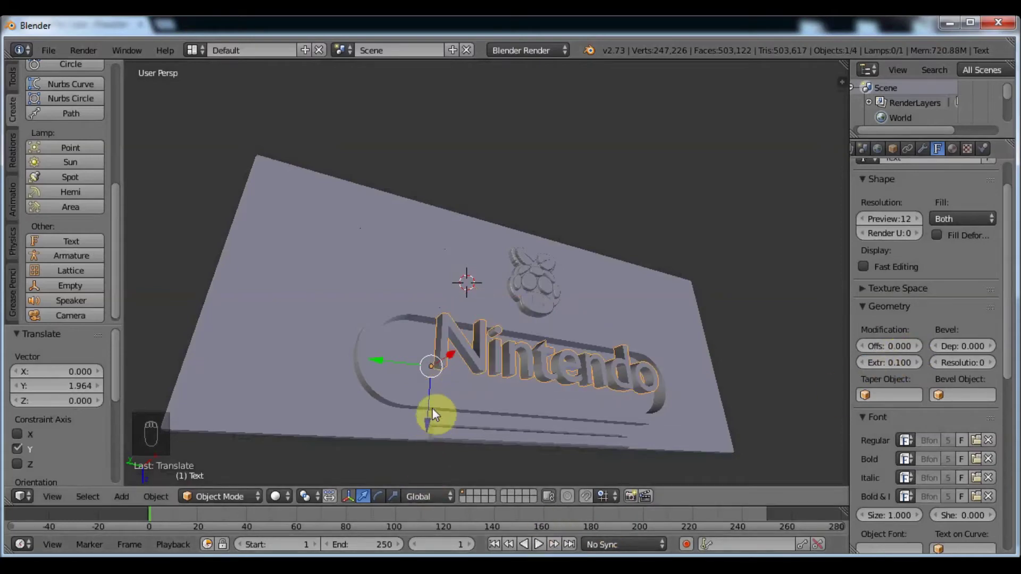
pyautogui.write('(1) Text')
pyautogui.moveTo(468, 378); pyautogui.dragTo(644, 335)
pyautogui.moveTo(645, 335); pyautogui.dragTo(632, 333)
pyautogui.middleClick(633, 332)
pyautogui.moveTo(609, 341); pyautogui.dragTo(577, 347)
pyautogui.write('(1) Text')
# Nudge the text along Y so it sits centred inside the oval recess
pyautogui.middleClick(577, 347)
pyautogui.moveTo(523, 358); pyautogui.dragTo(480, 348)
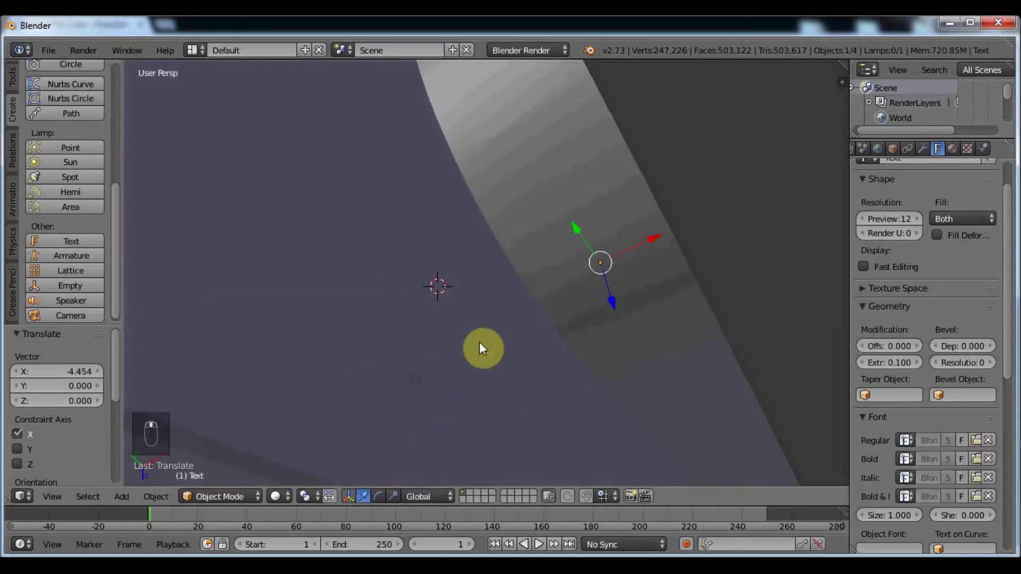
pyautogui.write('(1) Text')
pyautogui.click(481, 354)
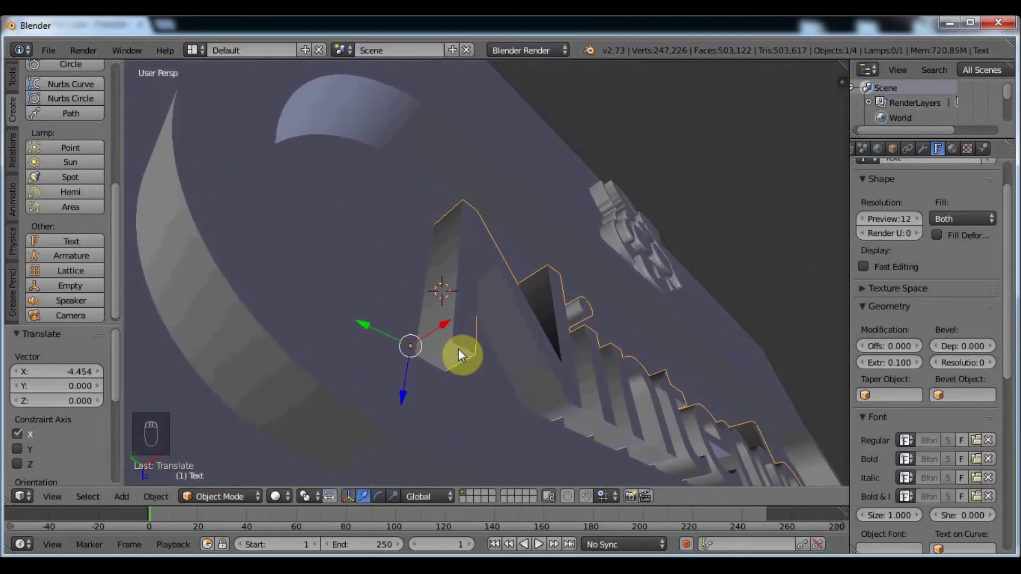
pyautogui.moveTo(462, 356); pyautogui.dragTo(468, 333)
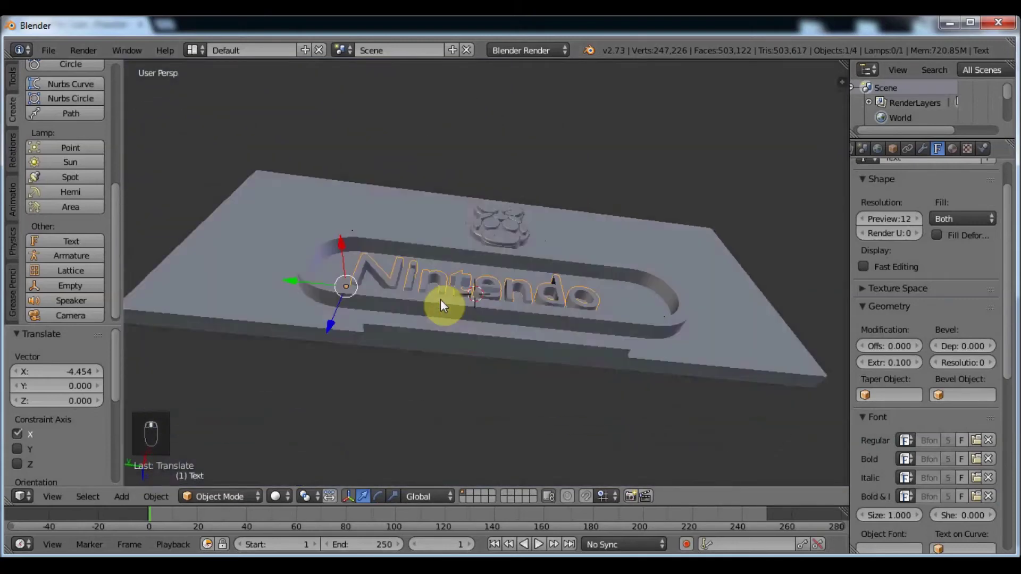
pyautogui.middleClick(435, 342)
pyautogui.moveTo(440, 356); pyautogui.dragTo(323, 400)
pyautogui.moveTo(323, 400); pyautogui.dragTo(356, 382)
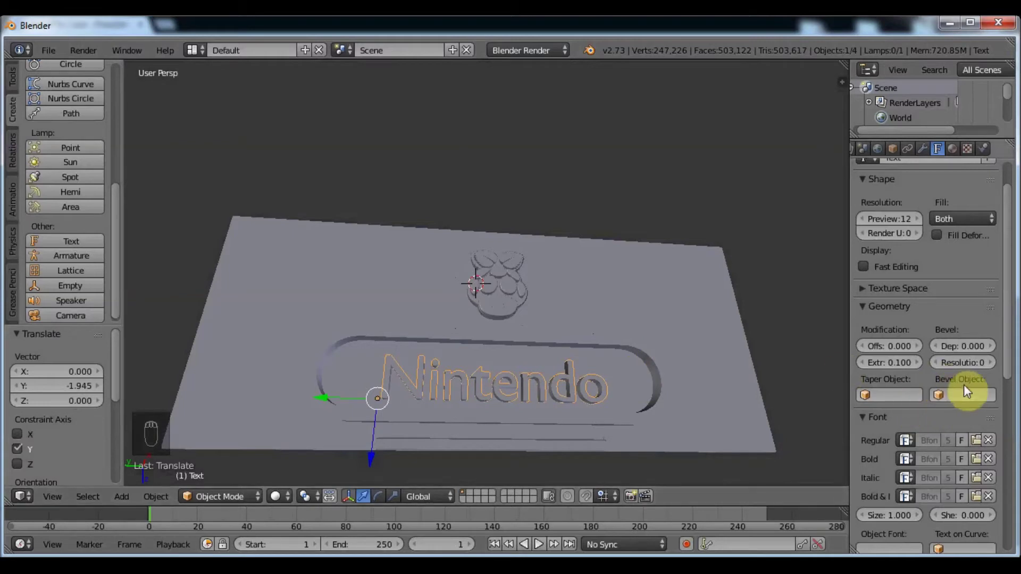
# Scroll the text properties to the Font panel to load the Press Start pixel font
pyautogui.moveTo(1016, 349); pyautogui.dragTo(949, 411)
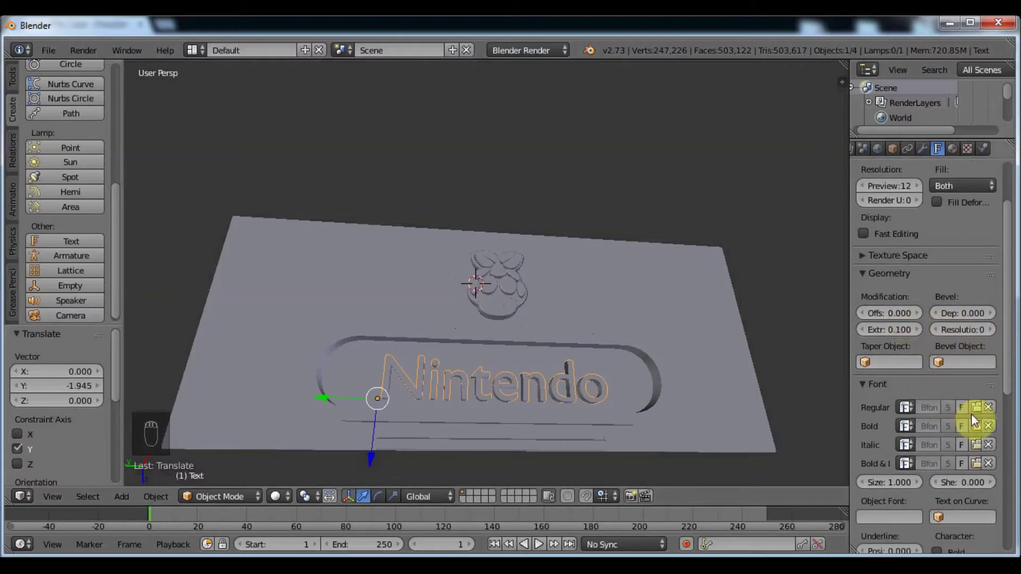
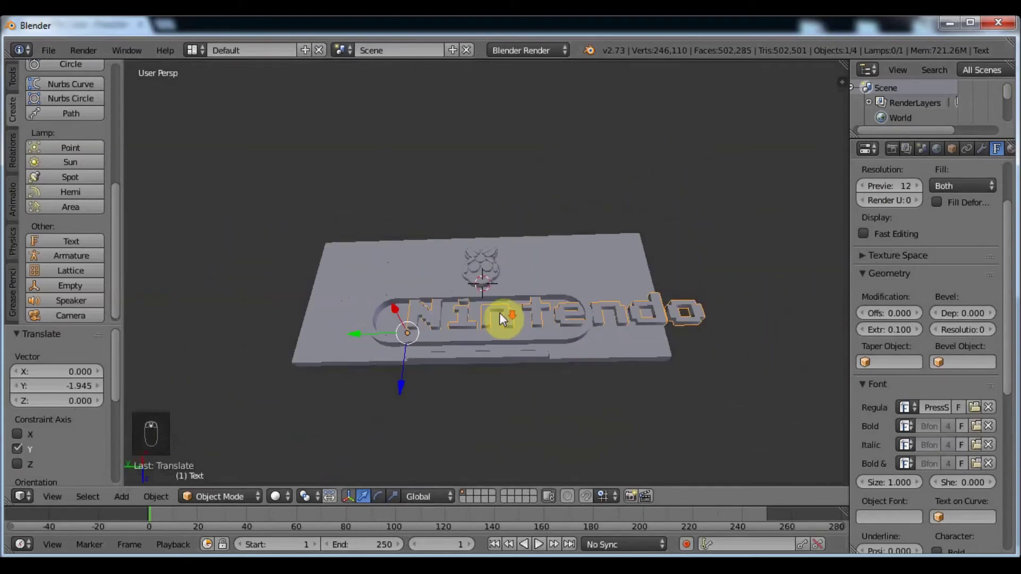
# Scale the pixel-font Nintendo text to about 0.575 and move it along Y and Z into the oval recess
pyautogui.press('s')
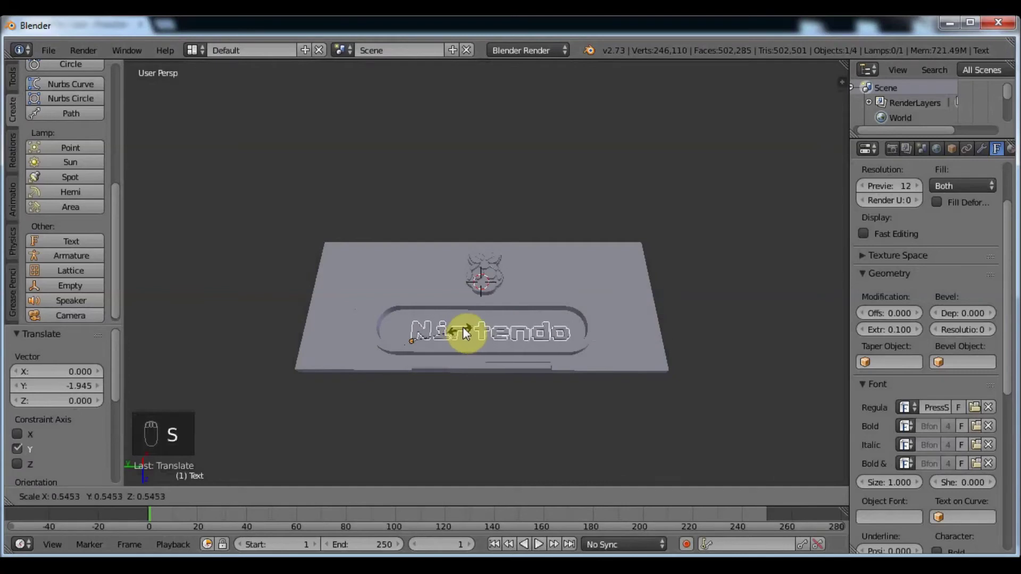
pyautogui.click(469, 348)
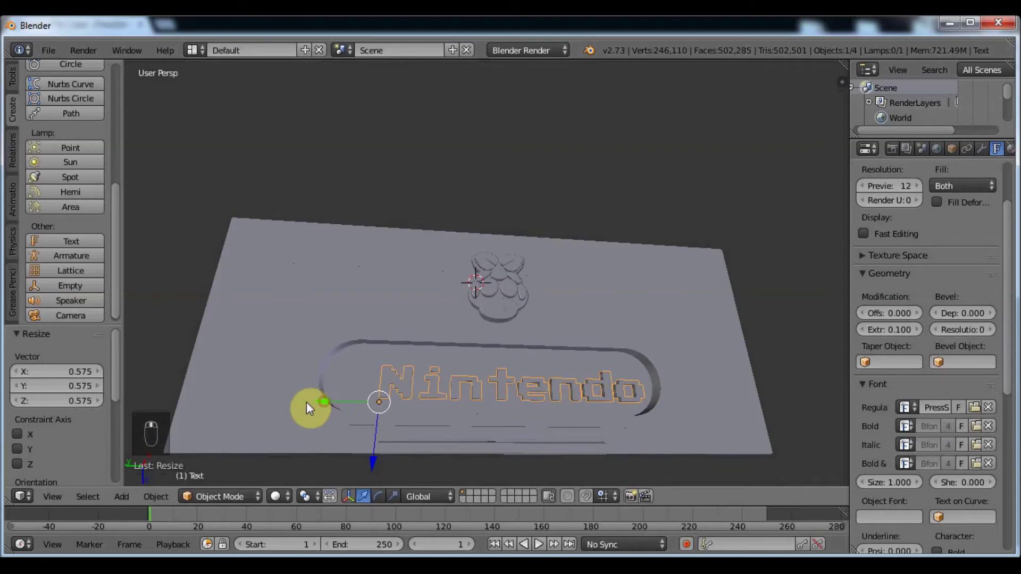
pyautogui.click(308, 408)
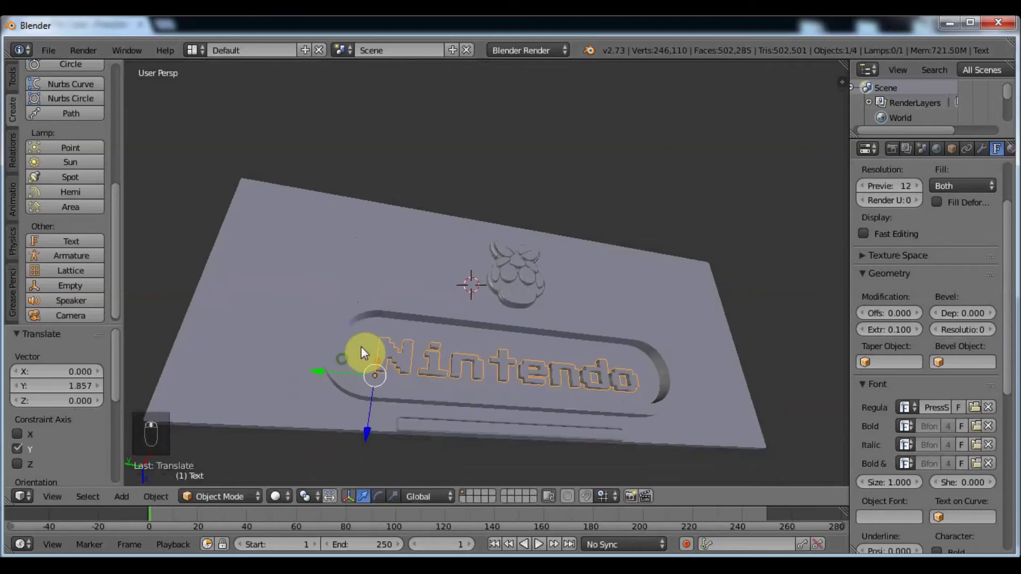
pyautogui.moveTo(371, 430); pyautogui.dragTo(472, 358)
pyautogui.middleClick(471, 358)
pyautogui.click(471, 358)
pyautogui.moveTo(469, 358); pyautogui.dragTo(518, 343)
# Orbit and zoom around the lid to inspect the sunken pixel text's depth and edges
pyautogui.moveTo(517, 342); pyautogui.dragTo(574, 292)
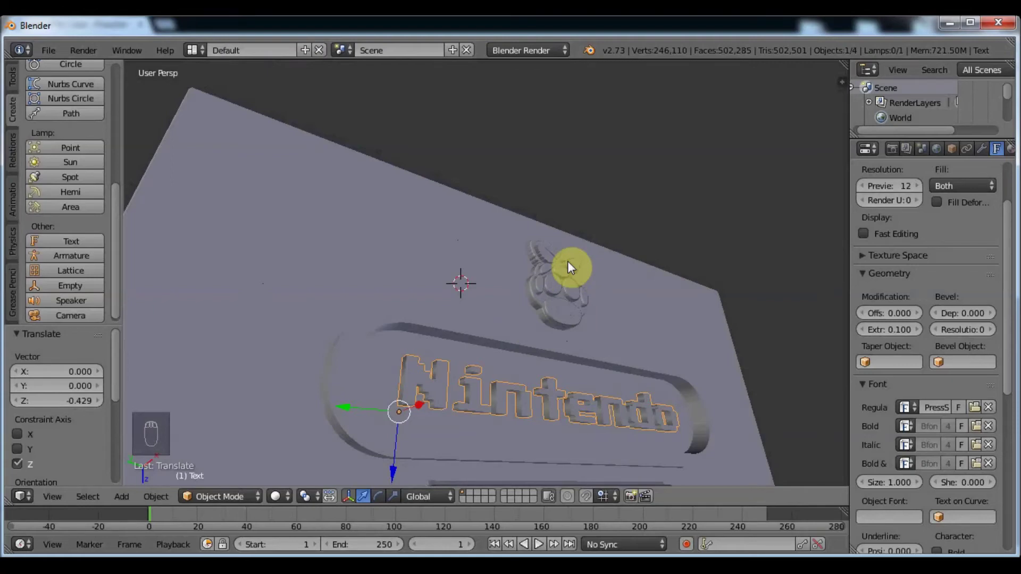
pyautogui.moveTo(529, 180); pyautogui.dragTo(519, 249)
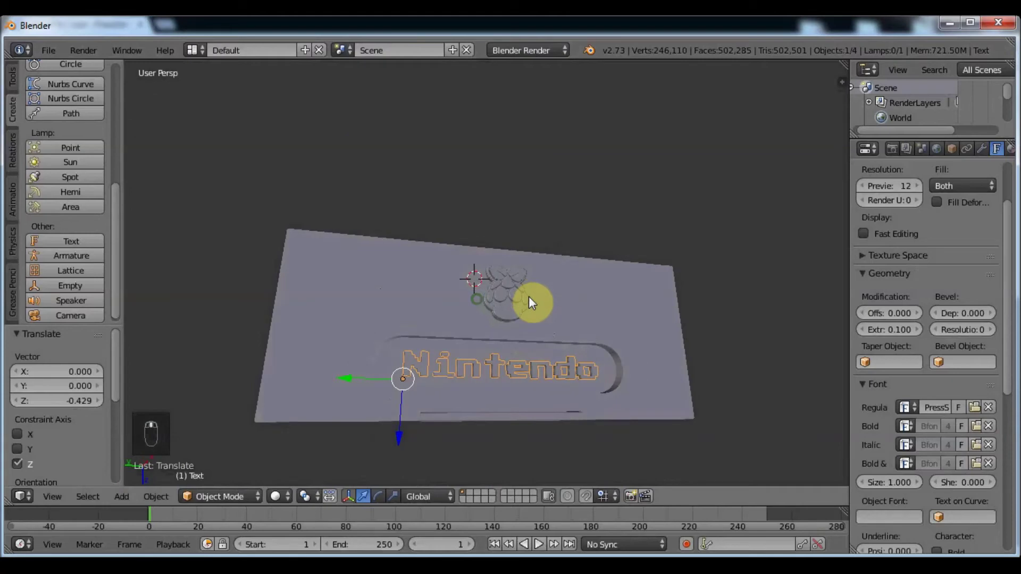
pyautogui.moveTo(450, 388); pyautogui.dragTo(593, 270)
pyautogui.middleClick(538, 290)
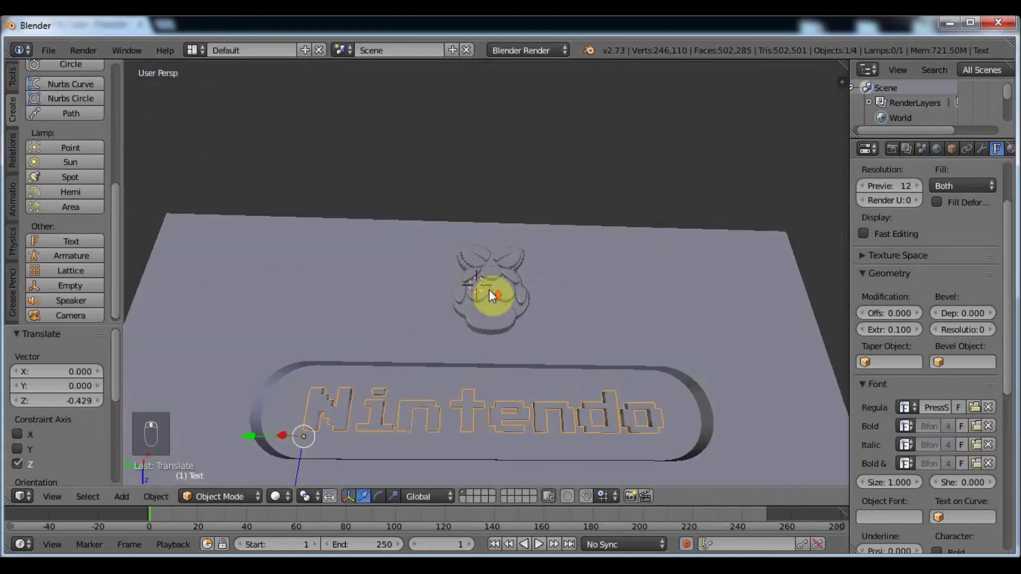
pyautogui.moveTo(495, 322); pyautogui.dragTo(465, 314)
pyautogui.middleClick(449, 334)
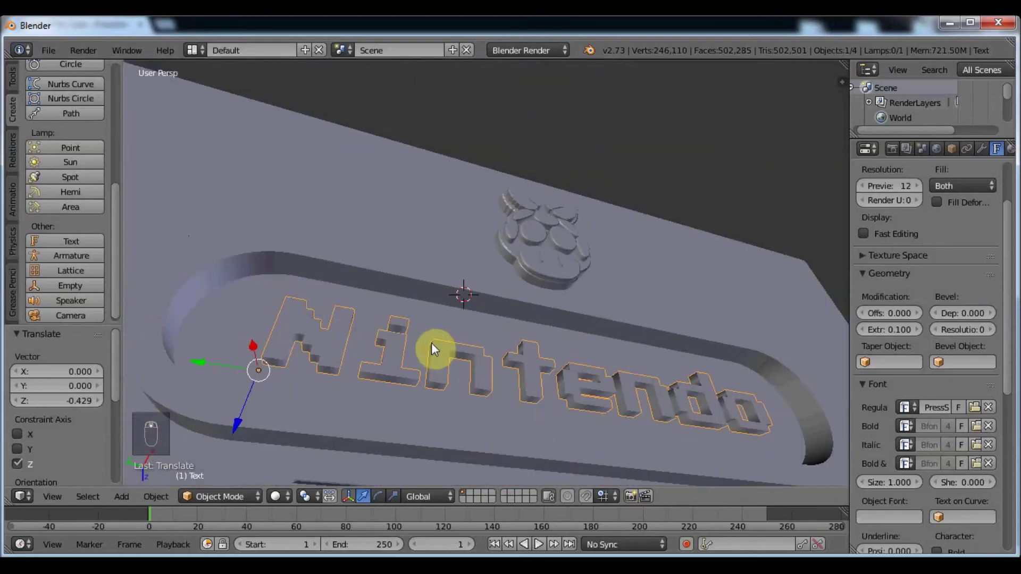
pyautogui.moveTo(424, 337); pyautogui.dragTo(407, 332)
pyautogui.moveTo(403, 338); pyautogui.dragTo(400, 340)
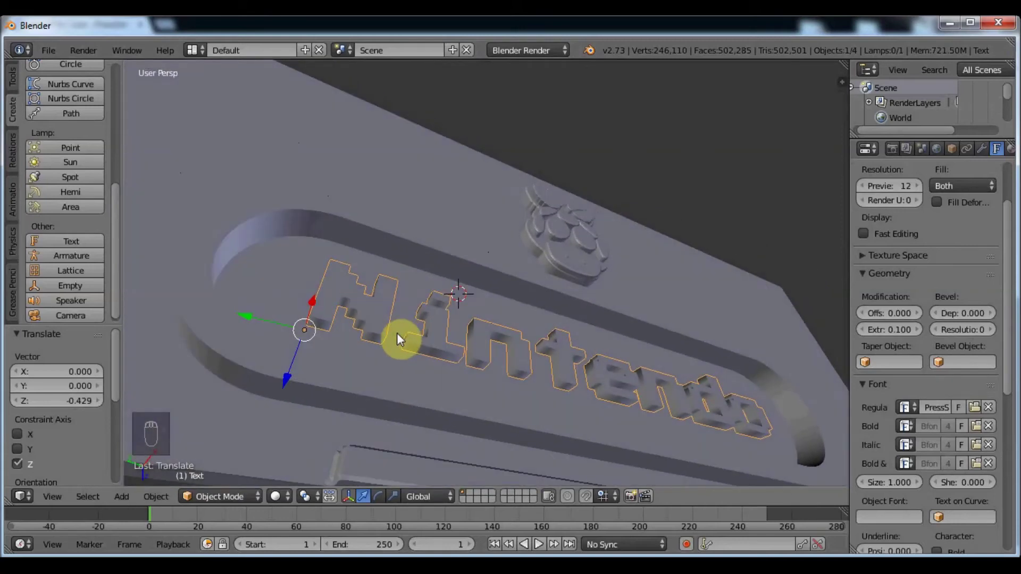
pyautogui.middleClick(386, 341)
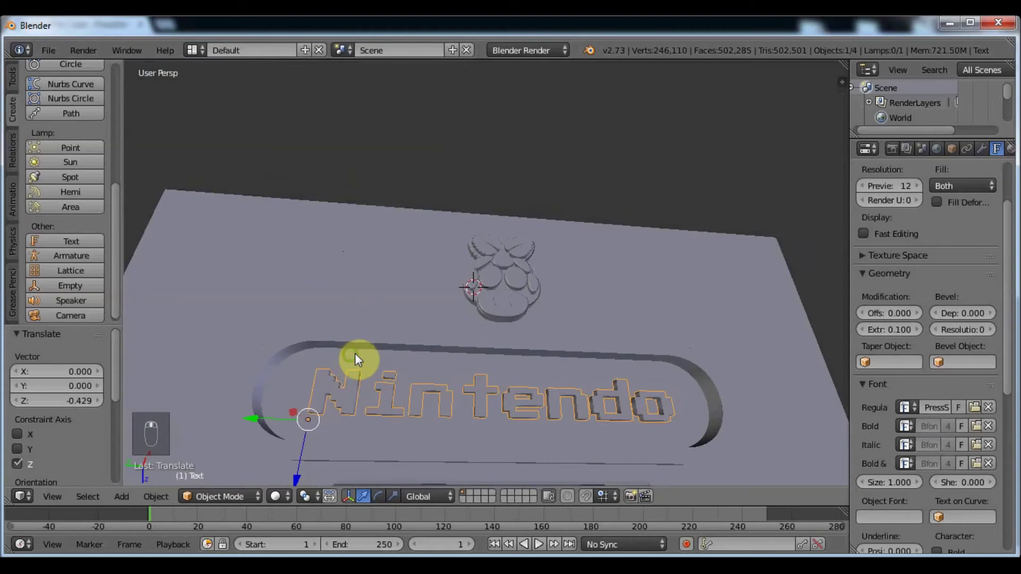
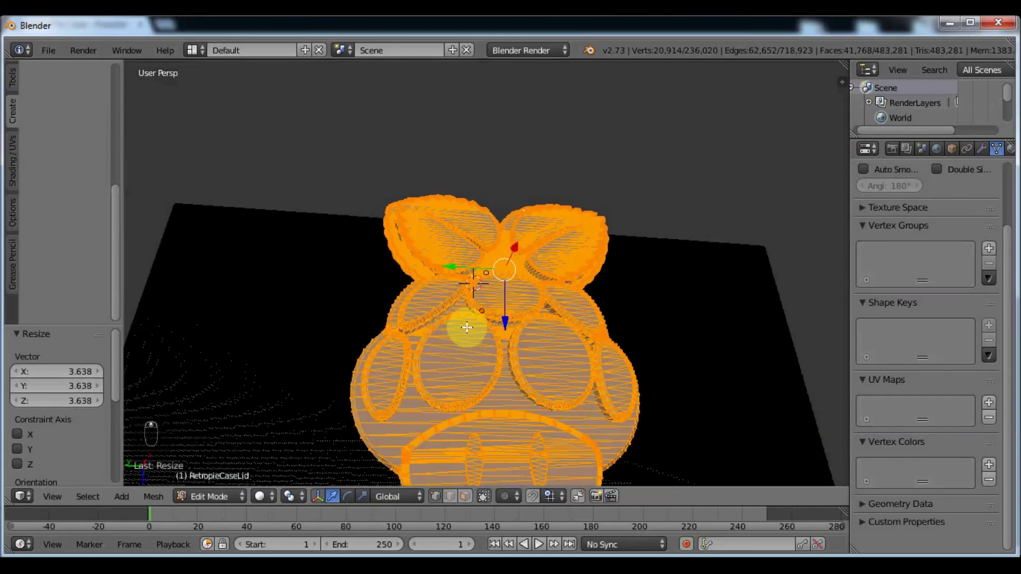
# Scale the raspberry logo to about 0.61 and check it against the lid panel
pyautogui.middleClick(471, 320)
pyautogui.press('s')
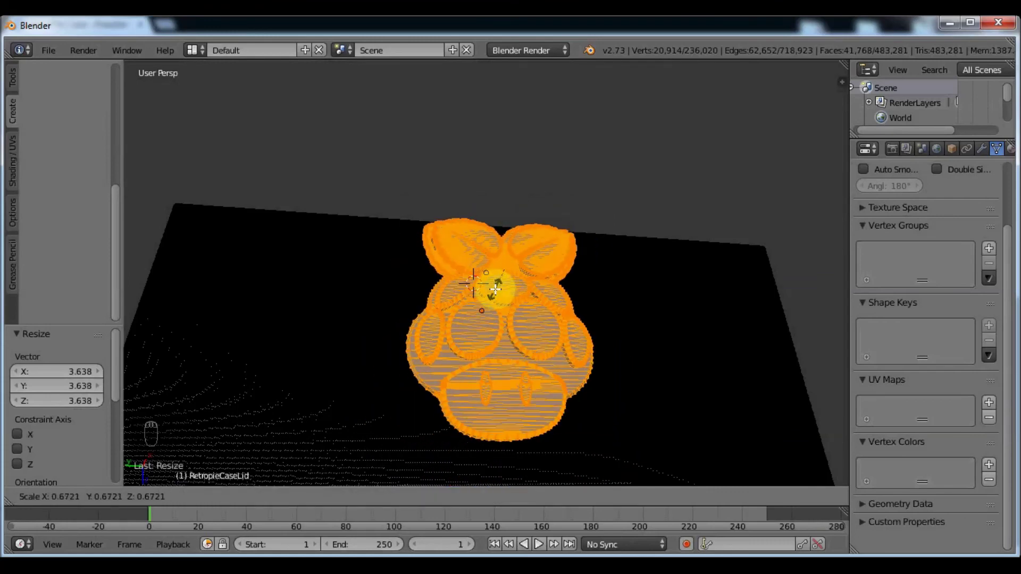
pyautogui.click(461, 322)
pyautogui.moveTo(538, 301); pyautogui.dragTo(491, 312)
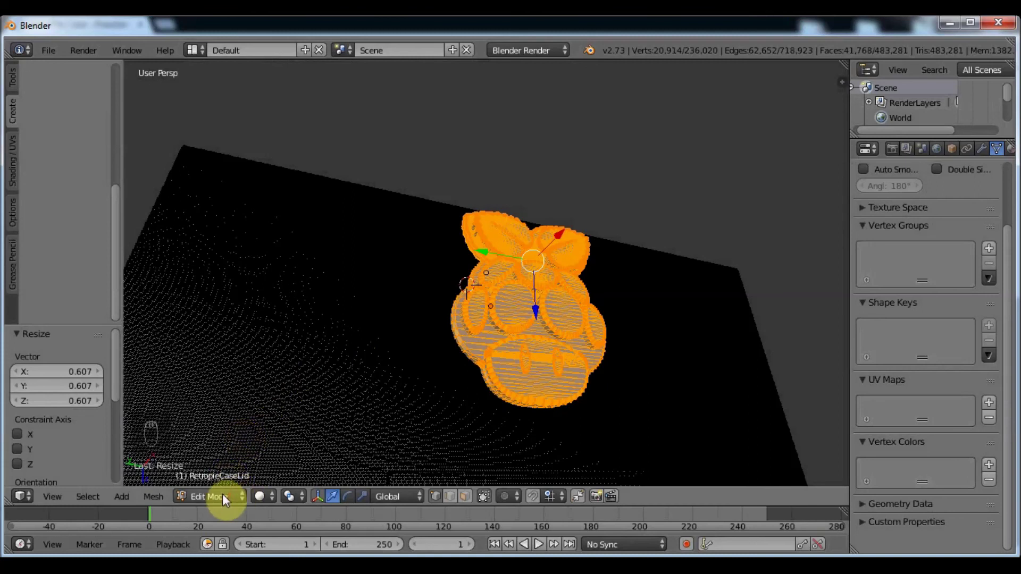
# Shift the logo about 0.19 down along Z and begin moving it vertically toward the panel centre
pyautogui.click(226, 487)
pyautogui.click(552, 304)
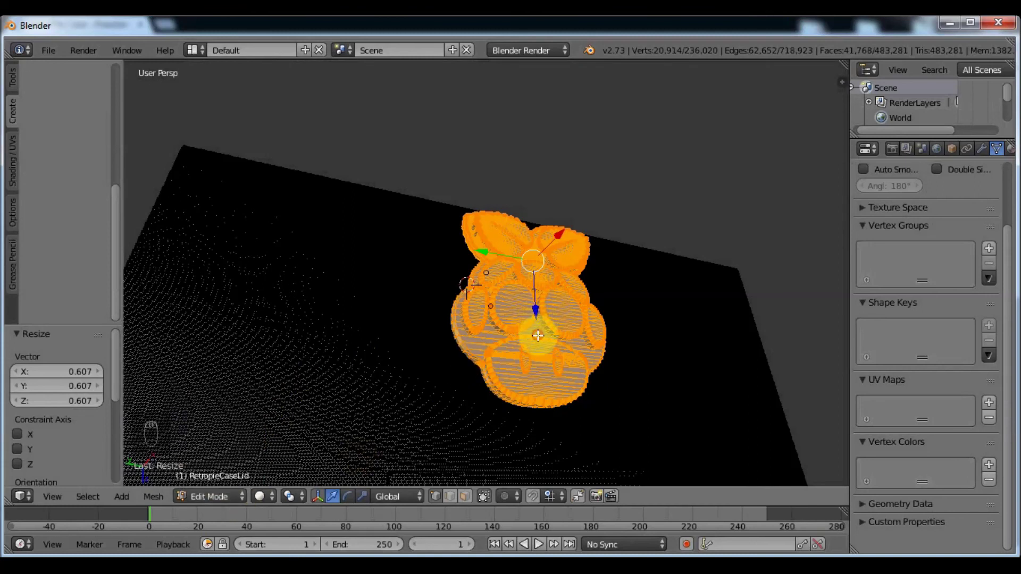
pyautogui.click(545, 306)
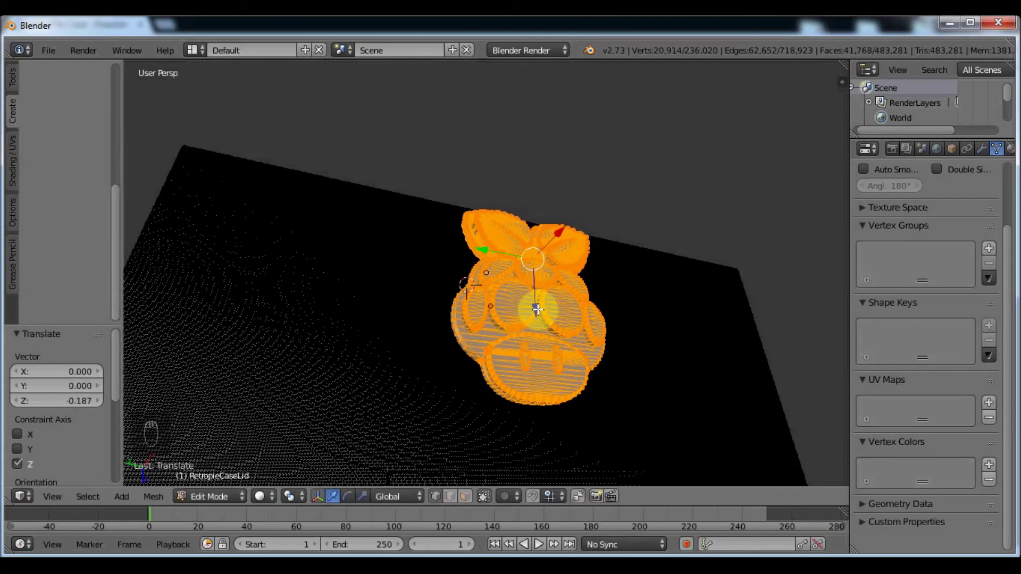
pyautogui.click(546, 343)
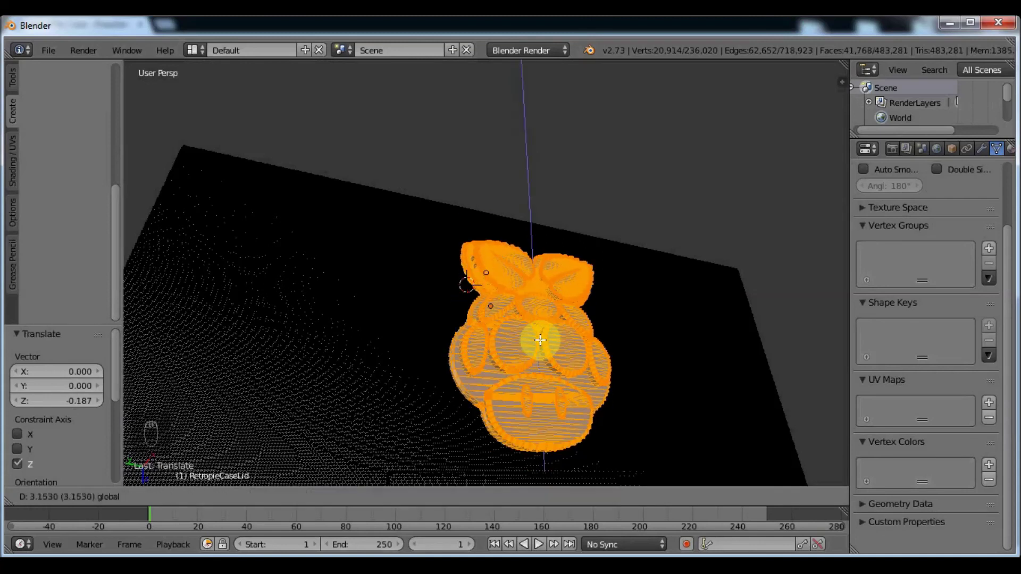
# Raise the logo 3.085 along Z so it sits embossed in the middle of the lid panel
pyautogui.moveTo(585, 295); pyautogui.dragTo(521, 311)
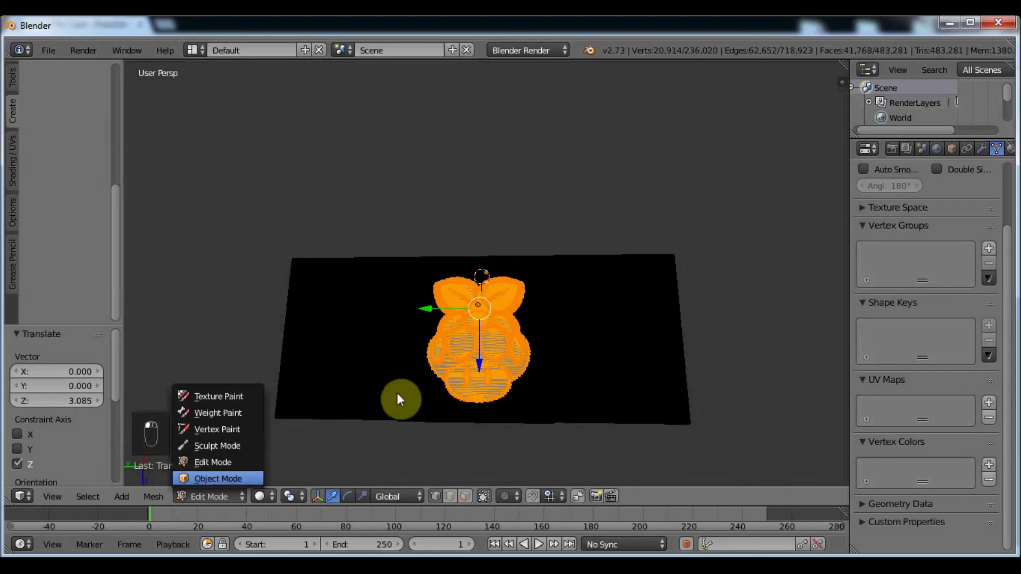
pyautogui.moveTo(448, 347); pyautogui.dragTo(463, 335)
pyautogui.moveTo(484, 334); pyautogui.dragTo(478, 388)
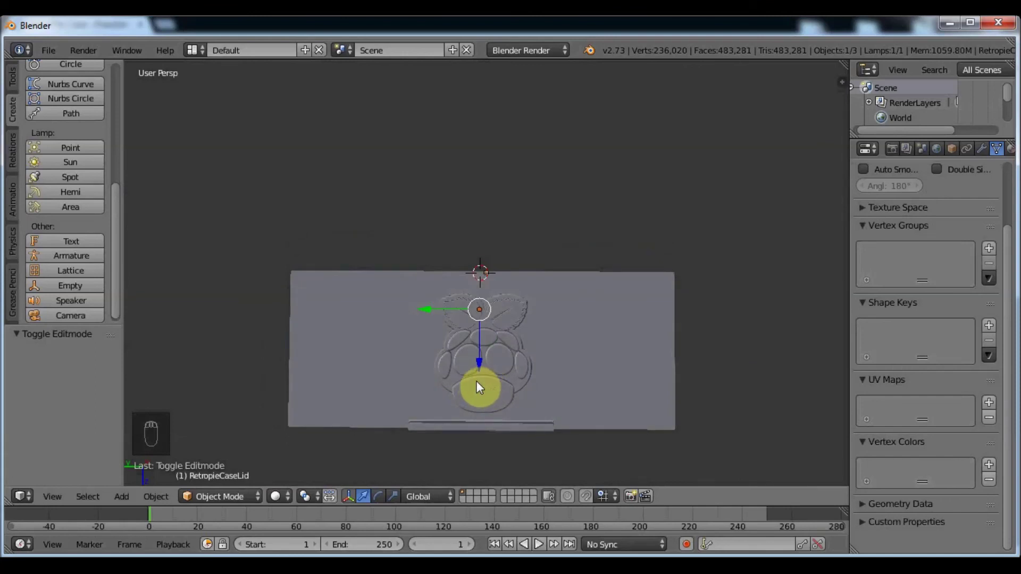